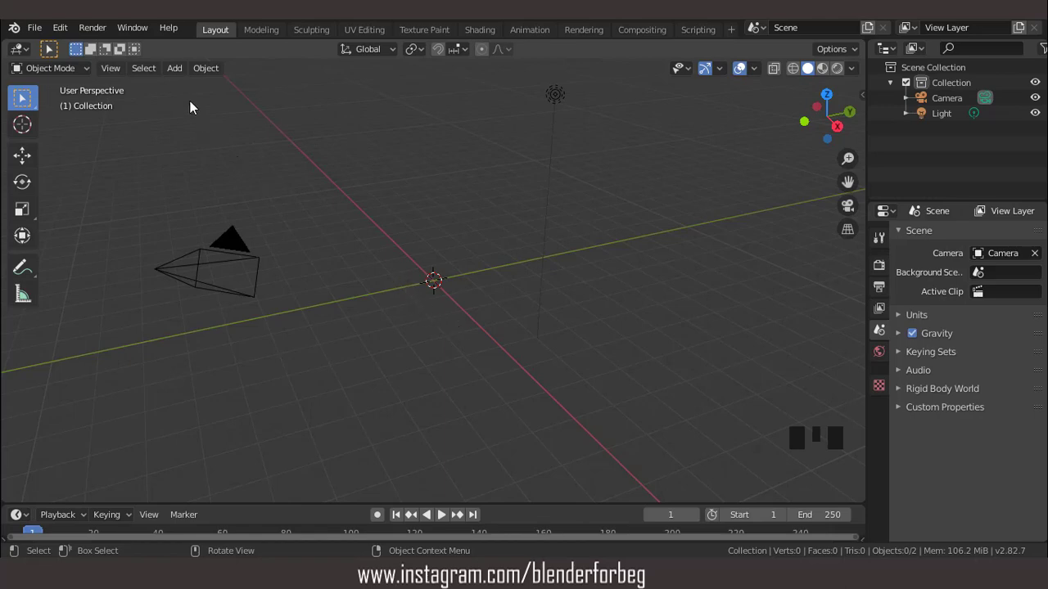
Add a cube and scale it in front and top views into a long, wide, flat block.
drag(183, 75, 395, 151)
key(KP_1)
key(s)
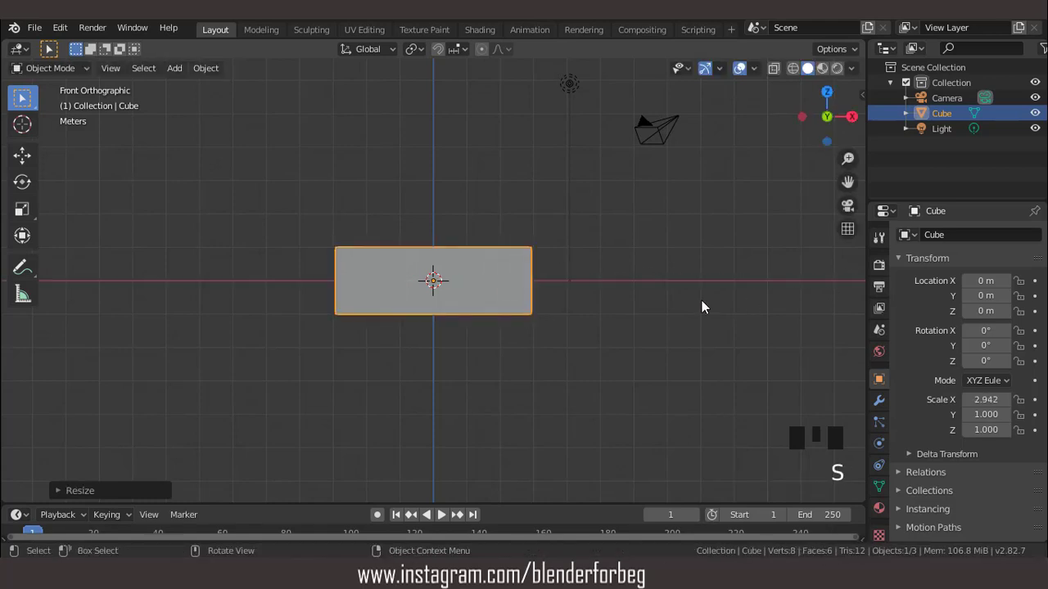
key(KP_7)
key(s)
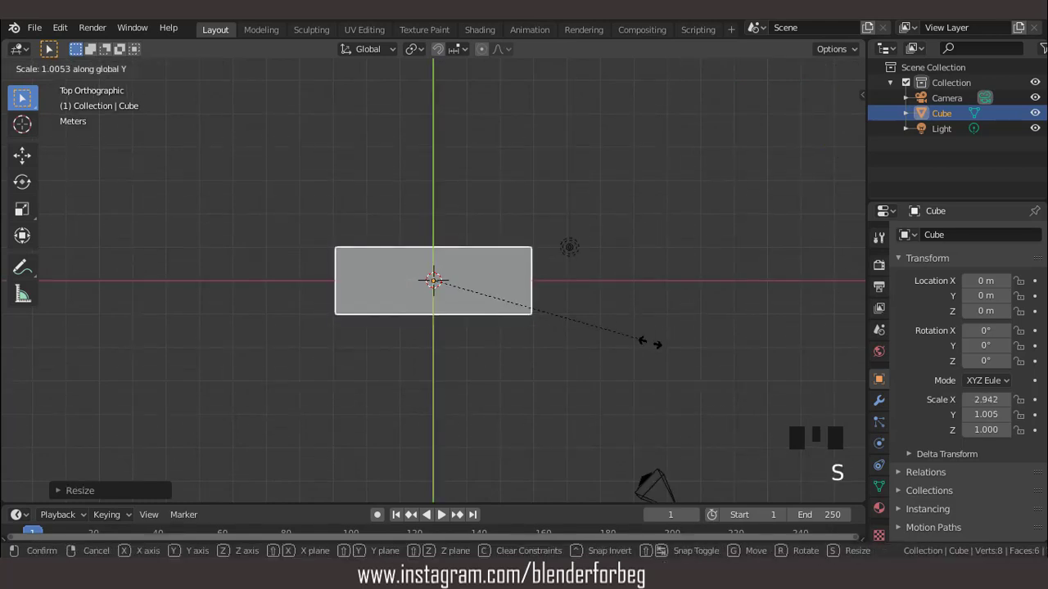
key(KP_1)
scroll(up, 3)
key(s)
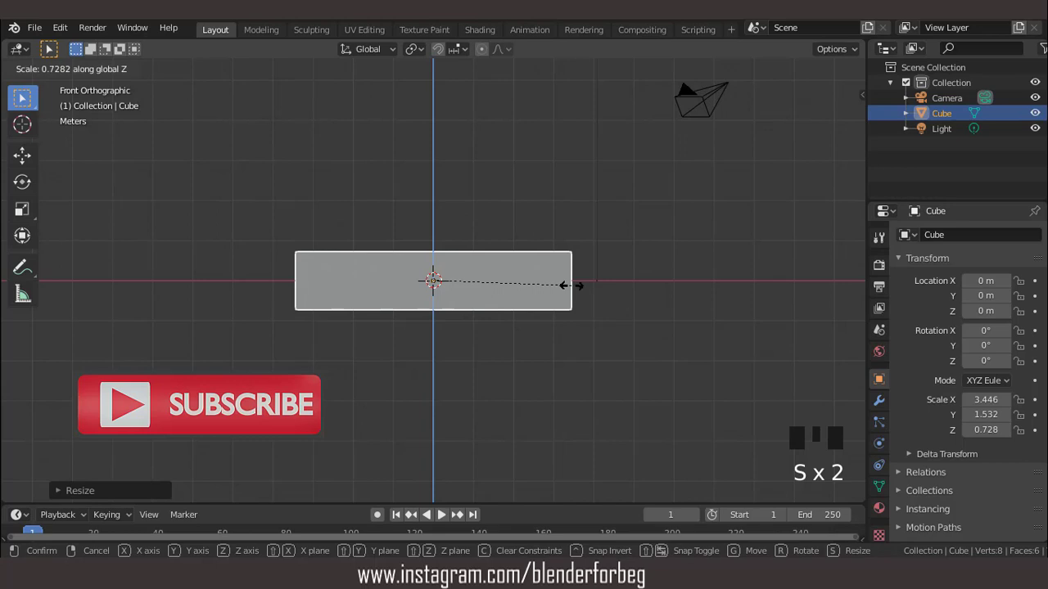
Enter Edit Mode on the block to begin shaping its geometry.
key(Tab)
scroll(up, 3)
Add vertical loop cuts near the front and two horizontal cuts around the block's sides.
key(ctrl+r)
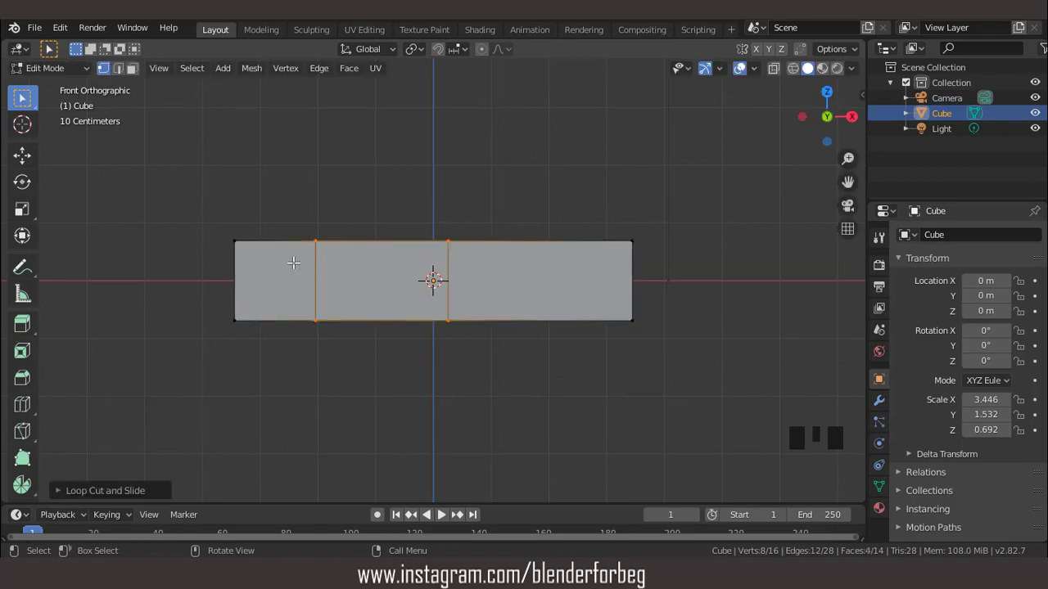
key(ctrl+r)
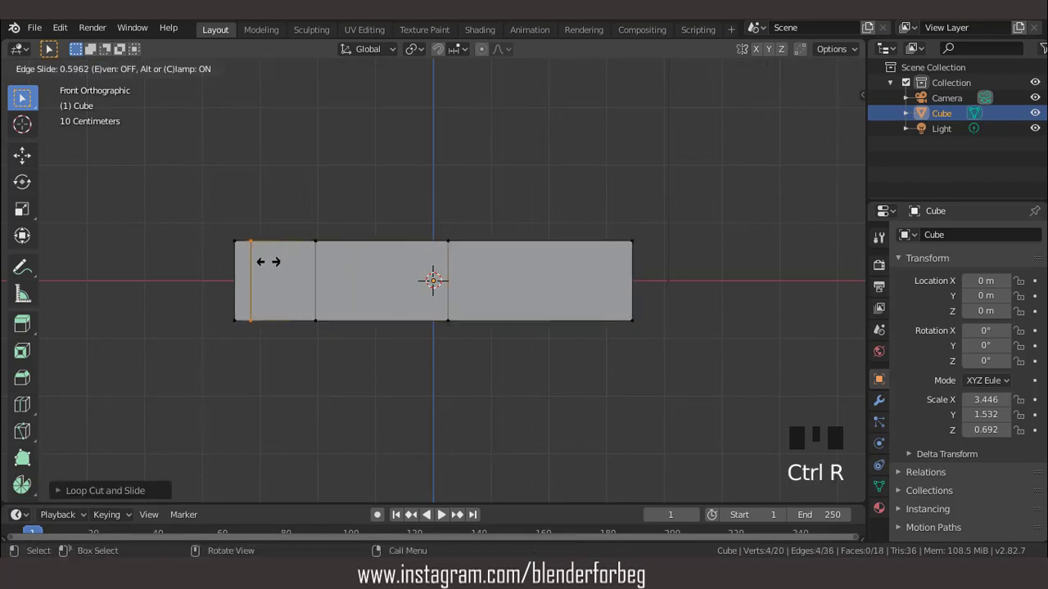
scroll(down, 3)
key(ctrl+r)
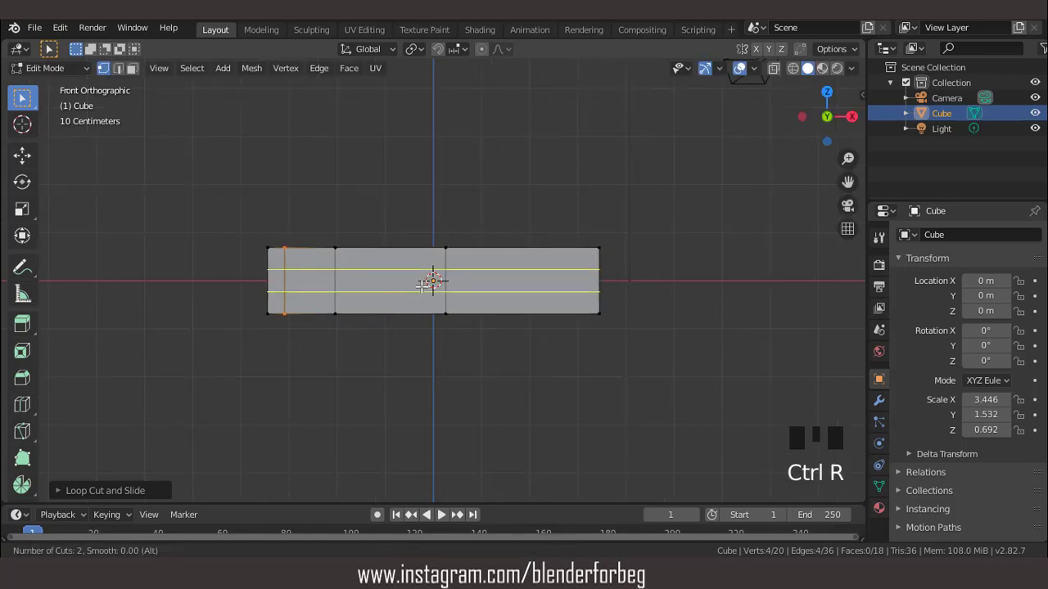
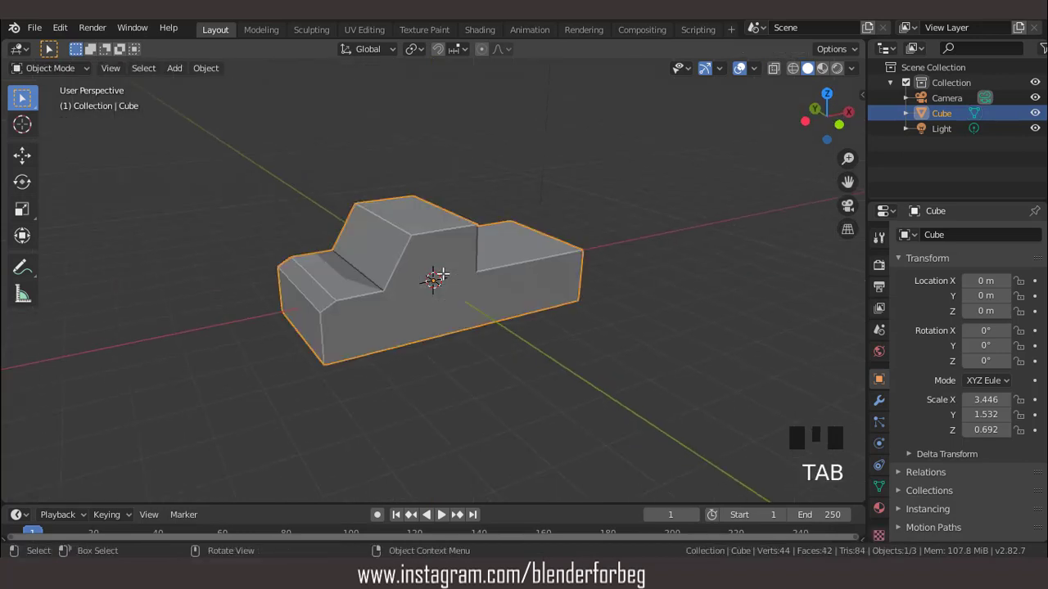
Widen the truck body slightly along Y from top view and apply its scale.
key(KP_7)
key(s)
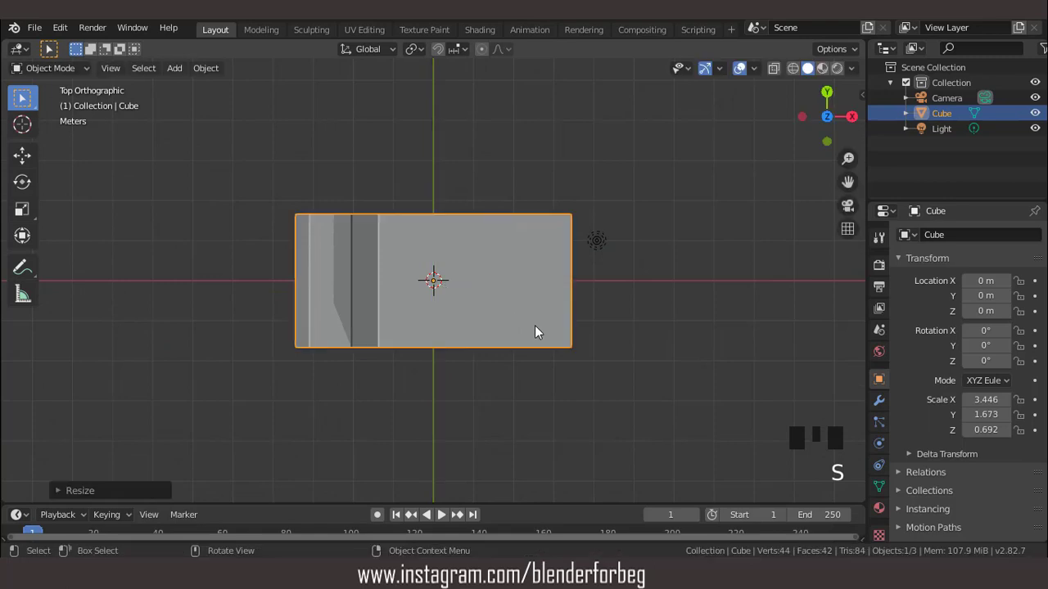
drag(533, 316, 593, 226)
key(ctrl+a)
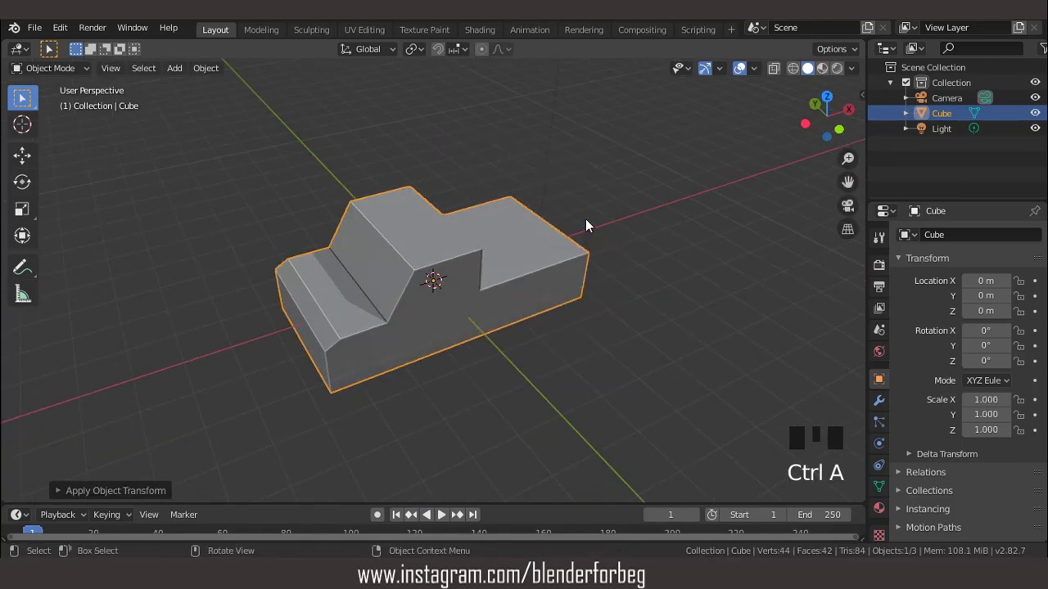
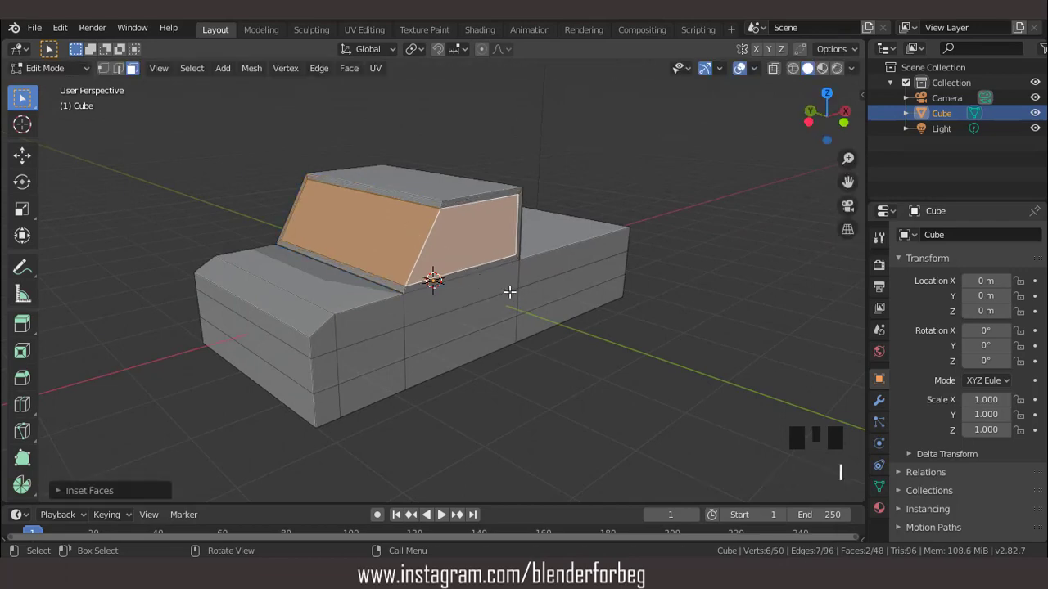
Adjust the inset thickness so each cab window face gets an individual frame.
drag(61, 495, 256, 474)
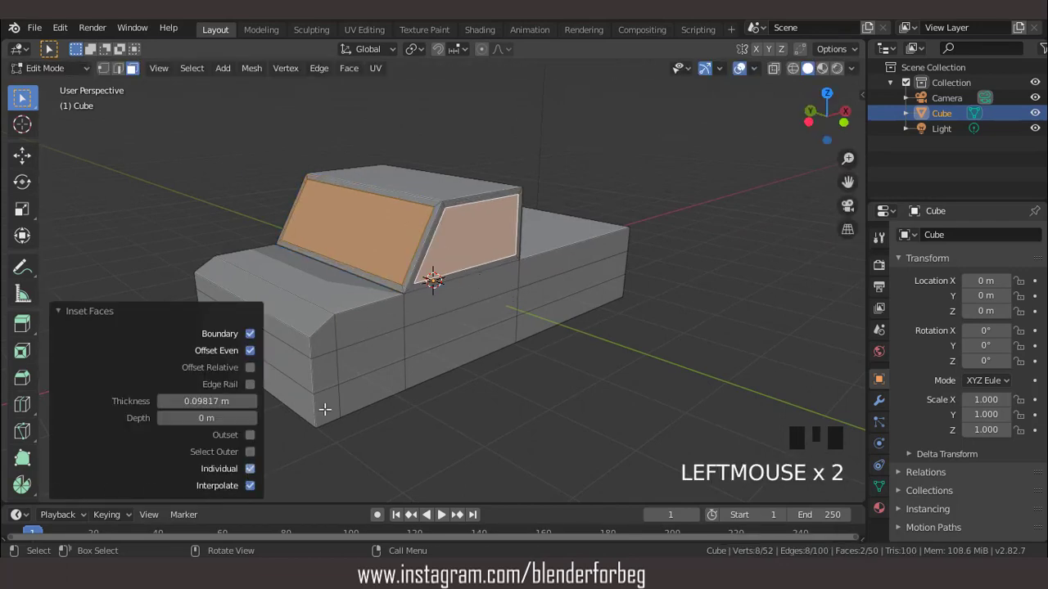
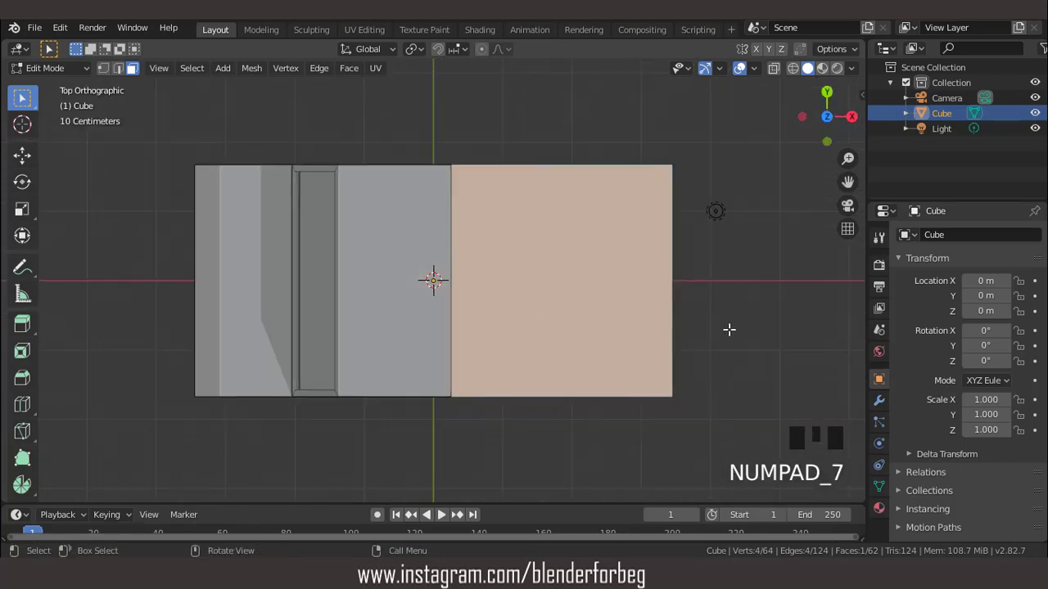
Inset the truck bed's top face and add a loop cut across the body.
key(i)
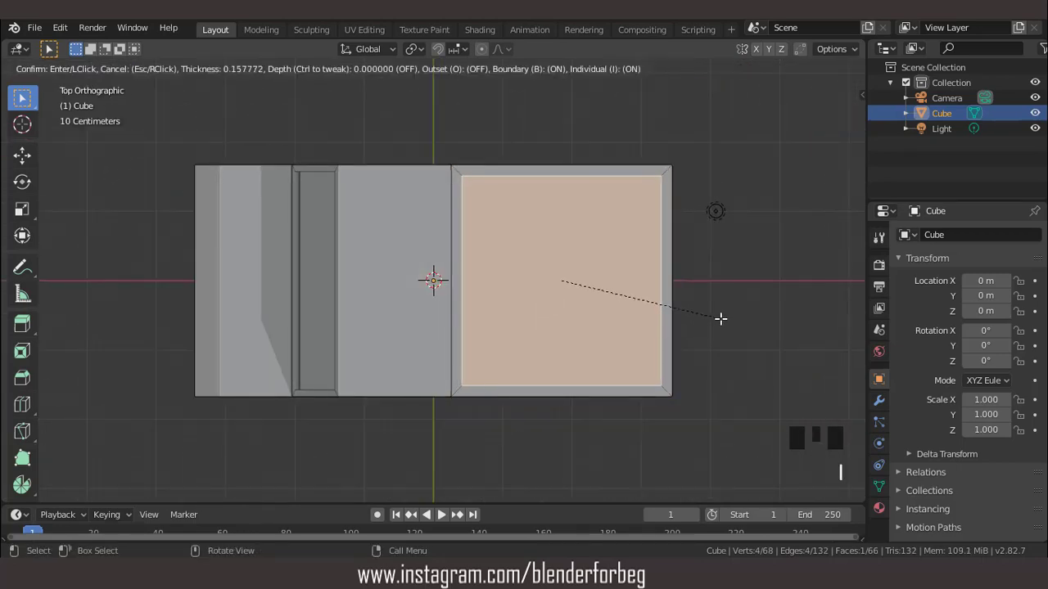
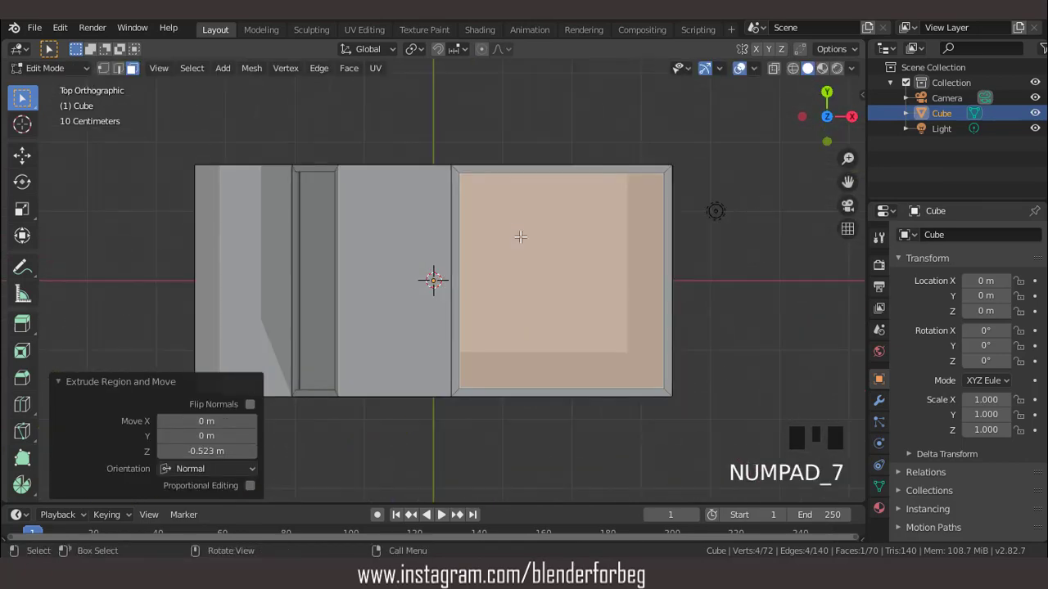
scroll(down, 3)
key(ctrl+r)
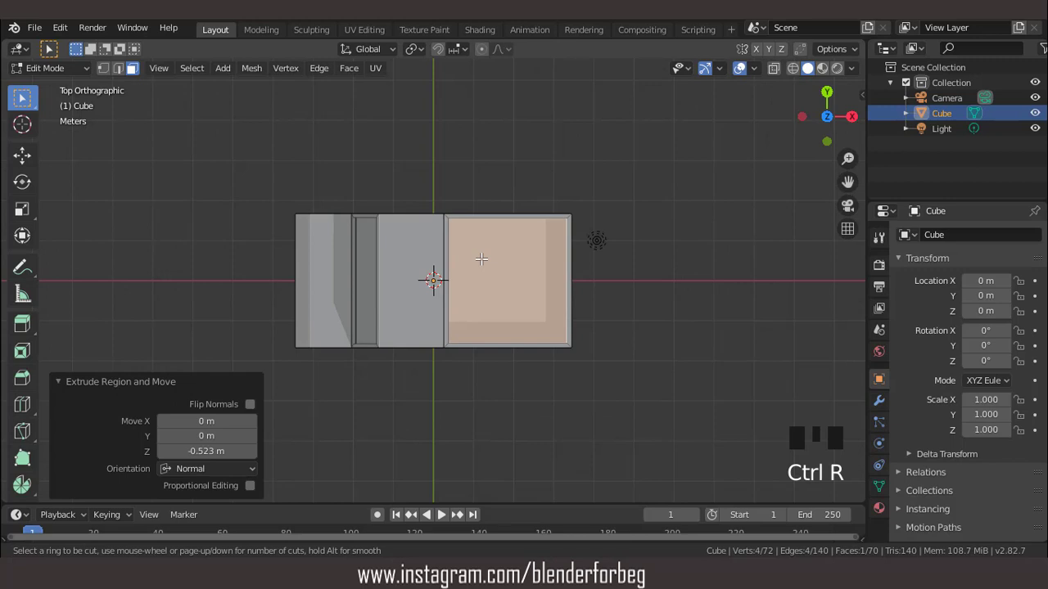
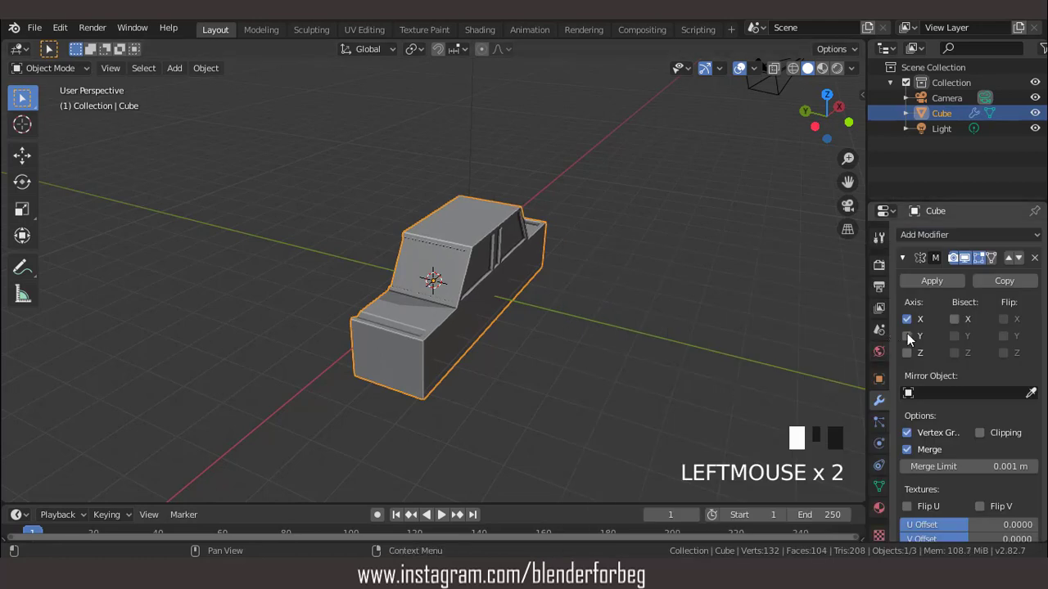
Orbit around the truck to inspect the Y-axis mirrored body.
drag(909, 338, 862, 336)
drag(581, 273, 439, 308)
scroll(up, 3)
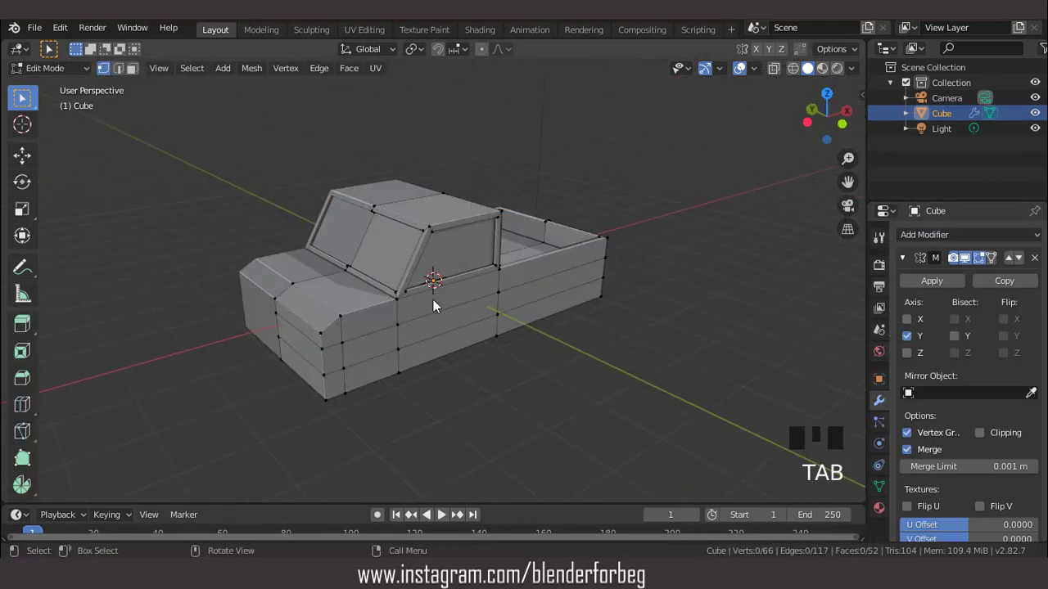
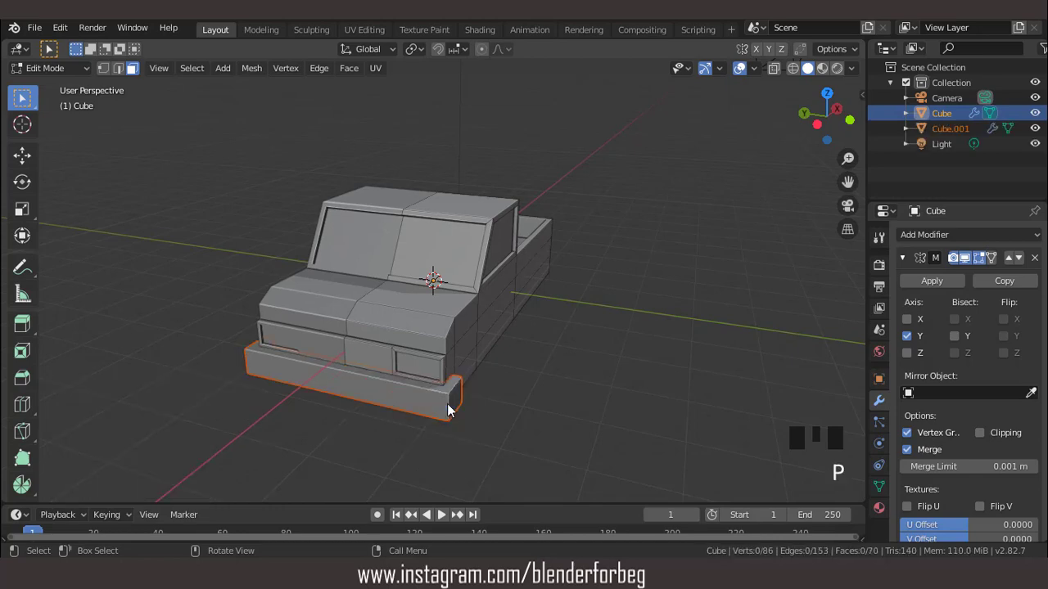
Duplicate the front bumper, rotate it 180 degrees and move it along X to the truck's rear.
click(433, 404)
key(KP_1)
key(shift+d)
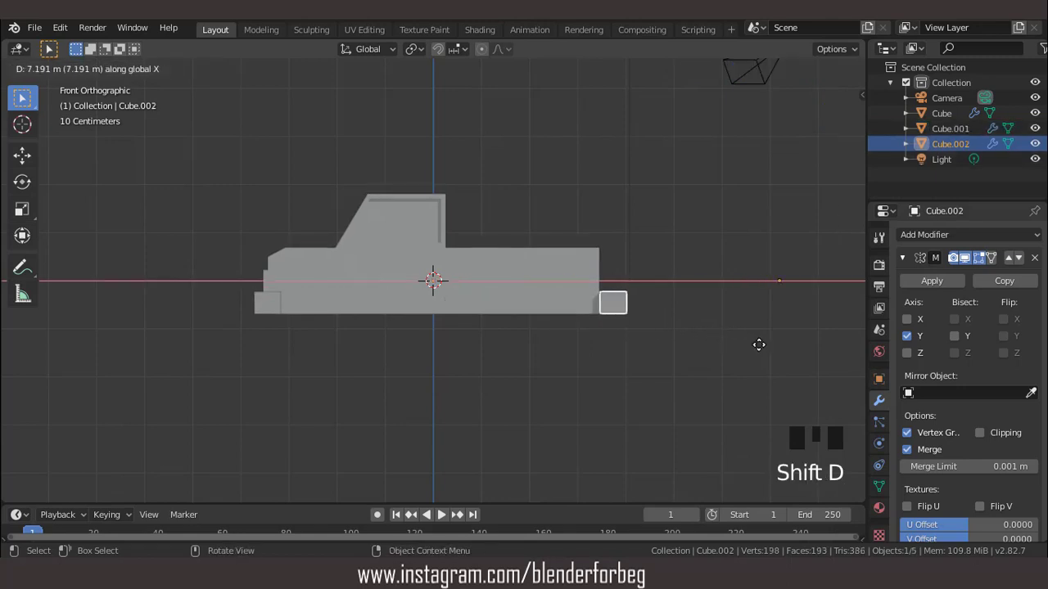
scroll(down, 3)
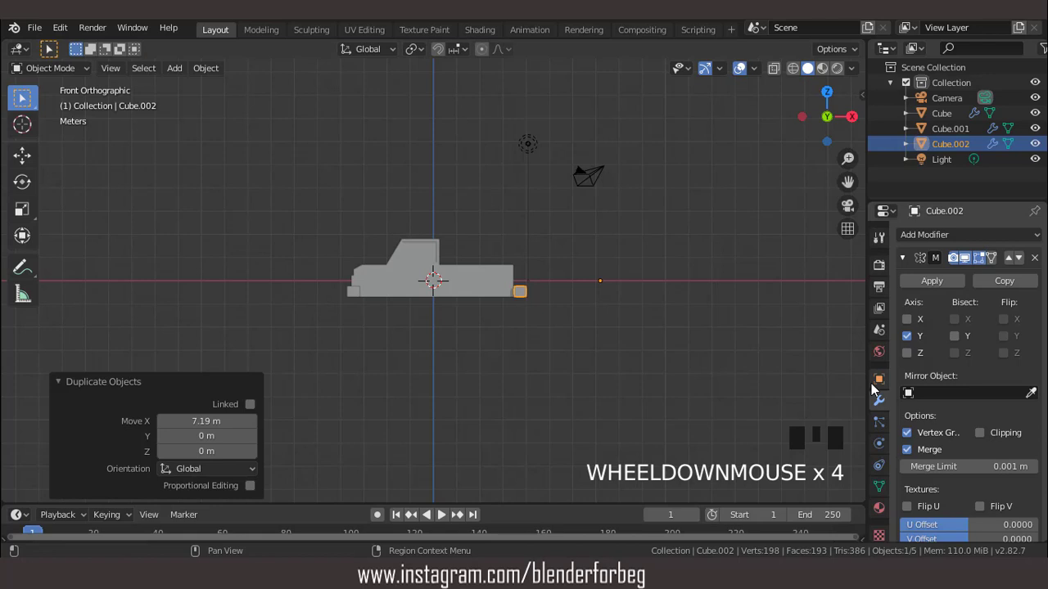
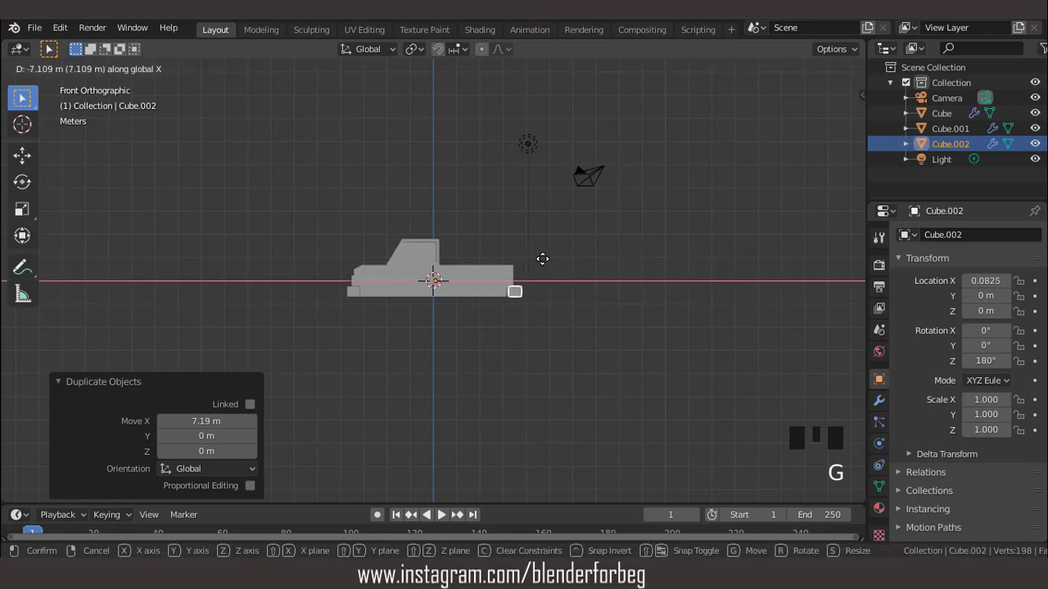
drag(557, 288, 531, 314)
scroll(up, 3)
key(g)
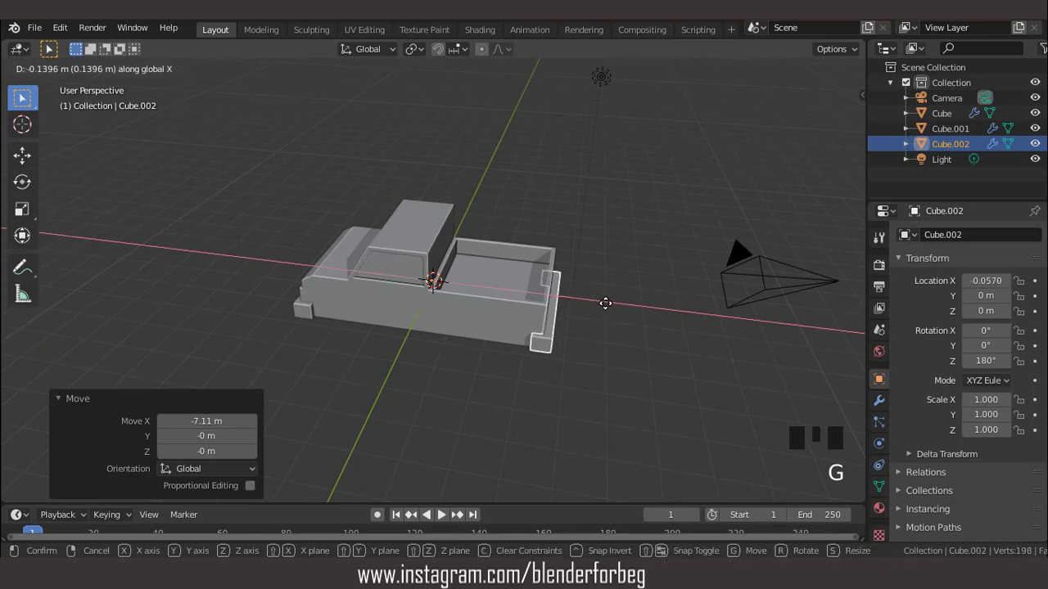
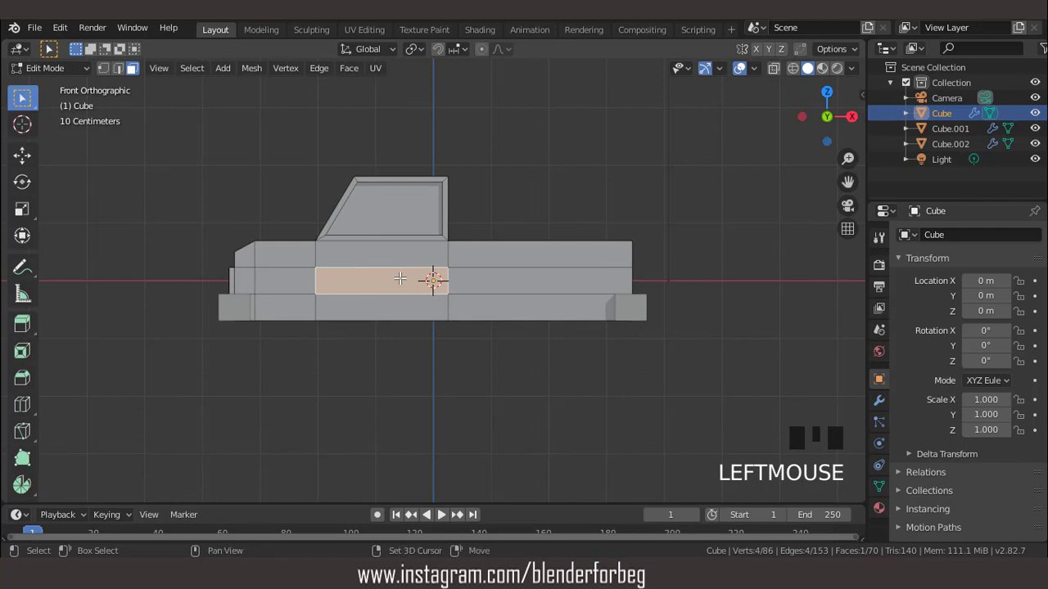
Duplicate a cab side face and shrink it along the truck's length into a small mirror base.
key(shift+d)
key(s)
scroll(up, 3)
key(s)
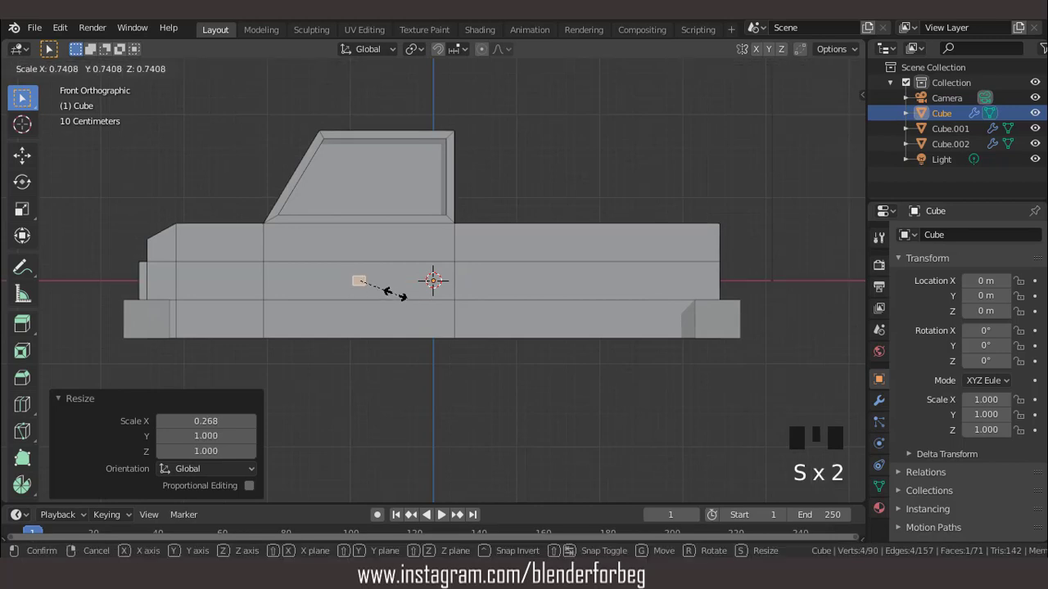
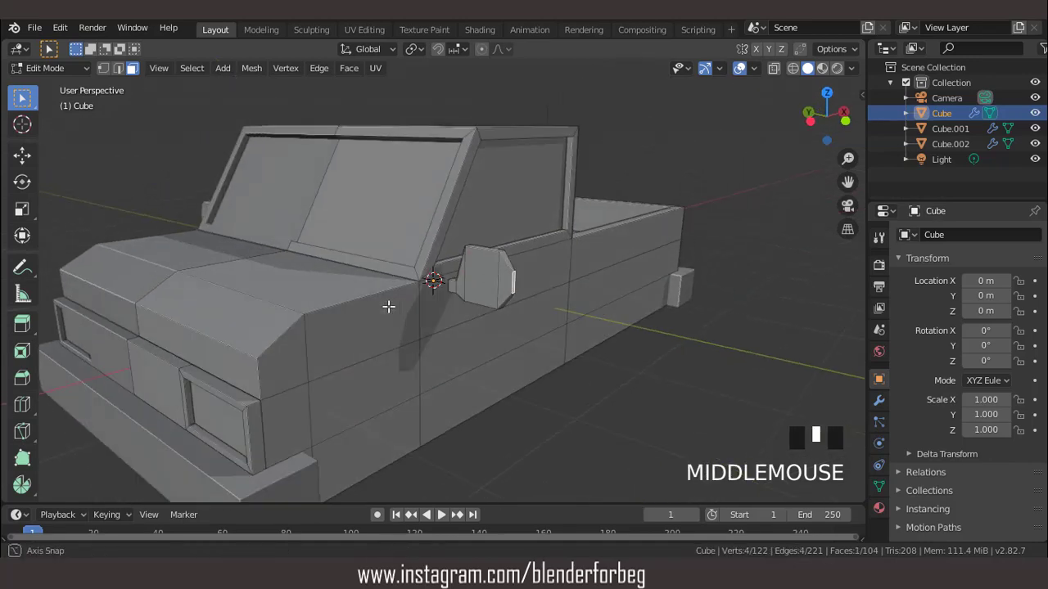
Select the whole mirror piece and scale it down, mainly in height.
key(l)
key(KP_1)
scroll(up, 3)
key(s)
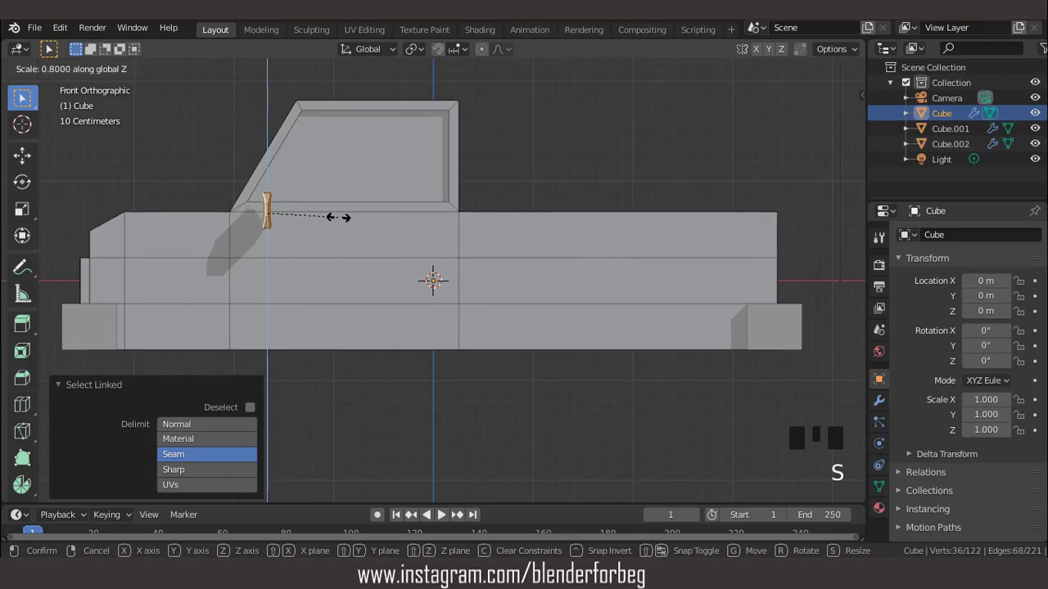
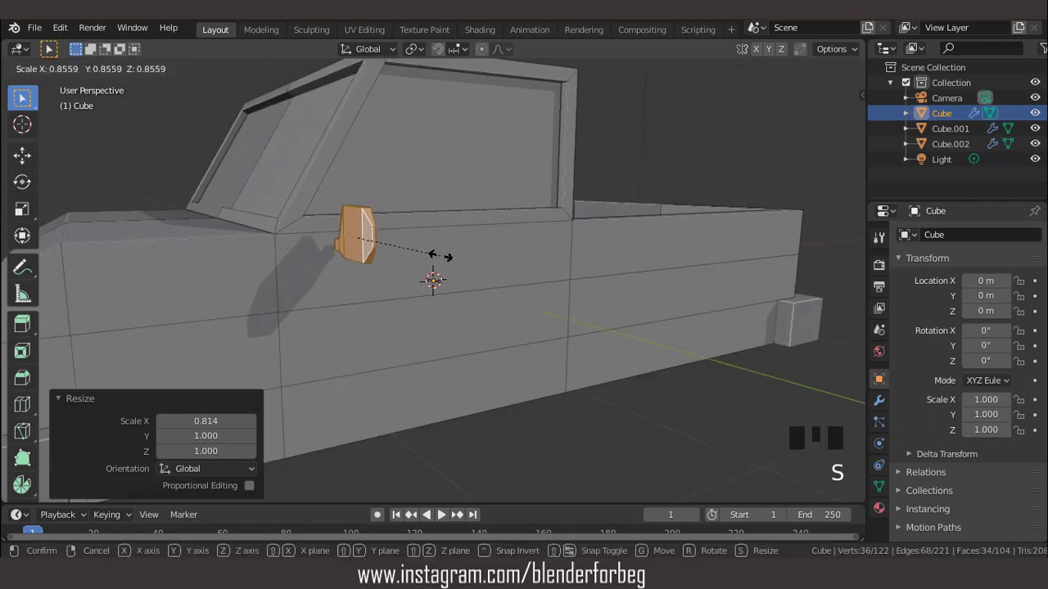
key(KP_7)
From top view, move the mirror outward along Y away from the cab side.
scroll(down, 3)
key(ctrl+KP_4)
key(ctrl+KP_4)
key(ctrl+KP_4)
key(g)
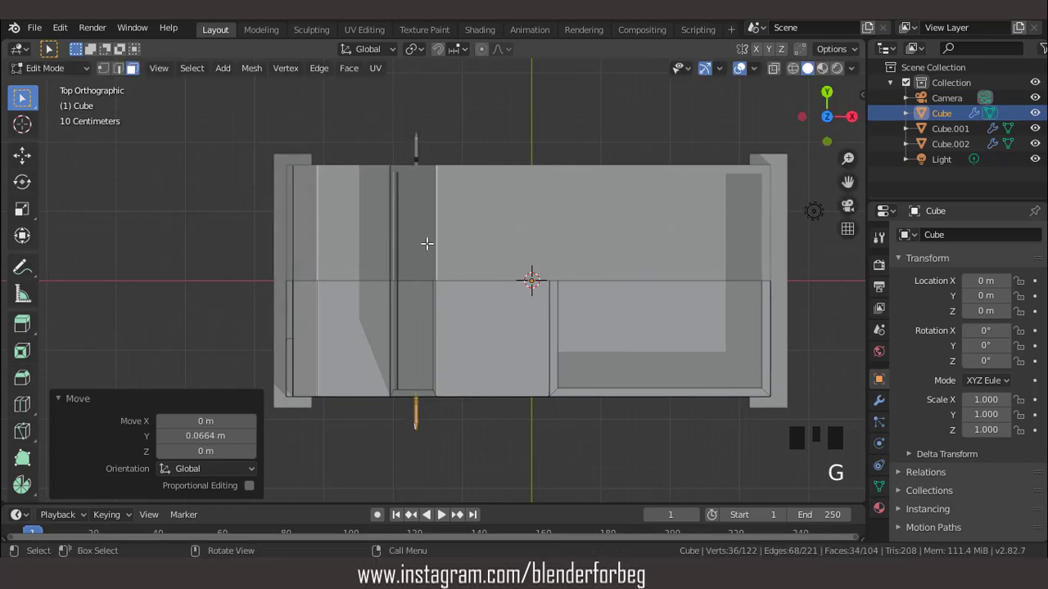
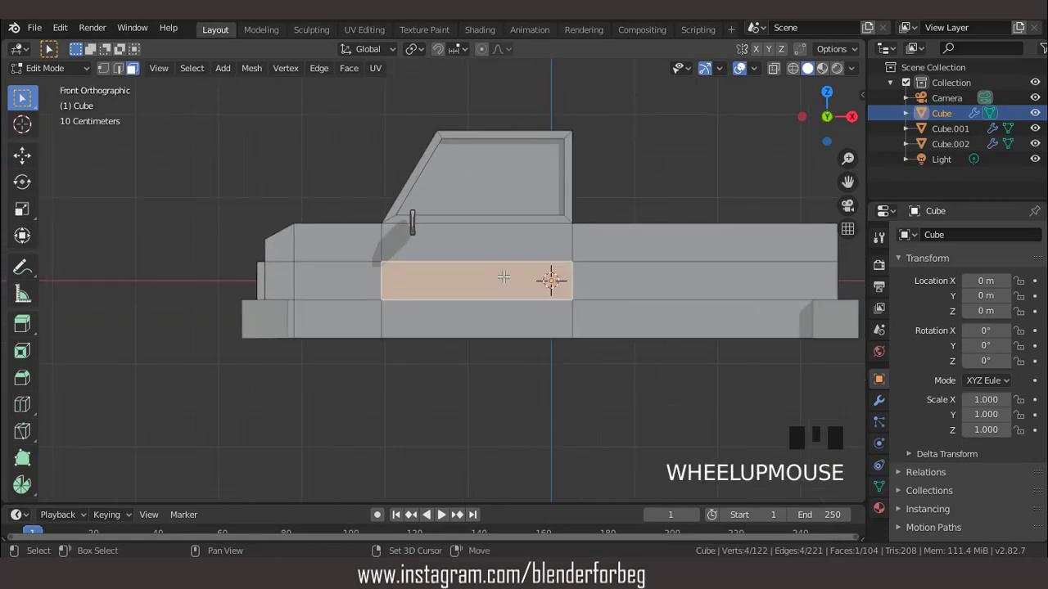
Duplicate a door face, shrink it, move it up near the window and extrude it into a handle.
key(shift+d)
key(s)
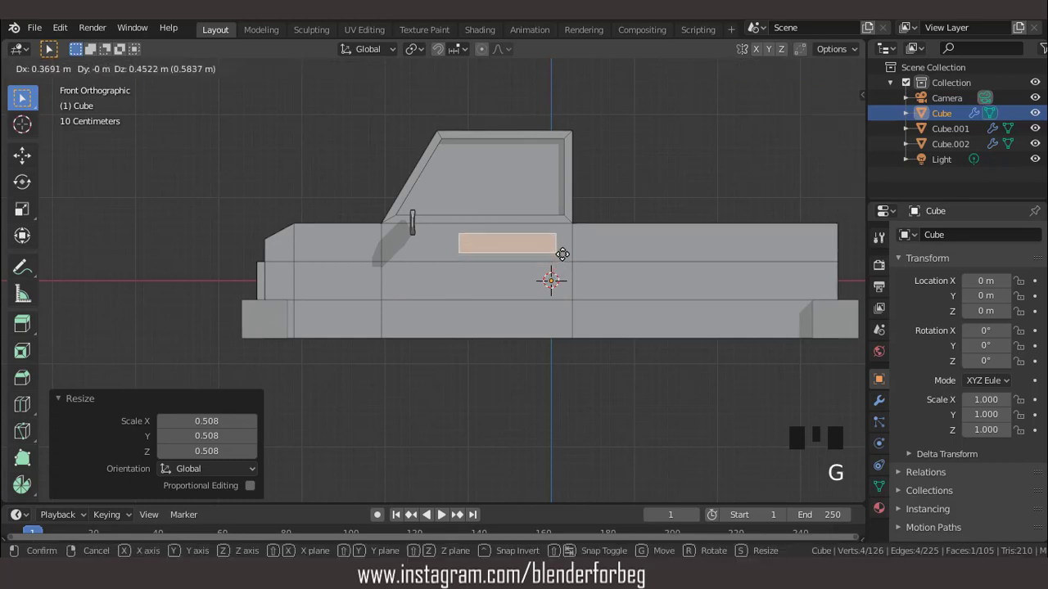
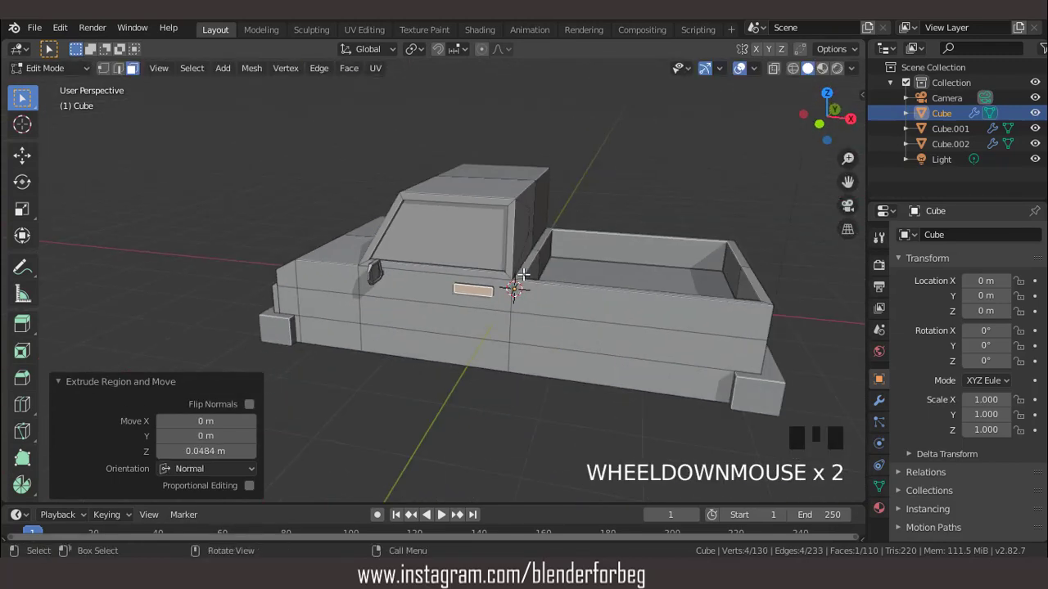
scroll(down, 3)
key(KP_1)
key(Tab)
Select the body, face the rear straight on and inset the lower rear face into a bordered panel.
scroll(down, 3)
drag(496, 287, 554, 307)
scroll(up, 3)
drag(542, 306, 525, 303)
click(525, 303)
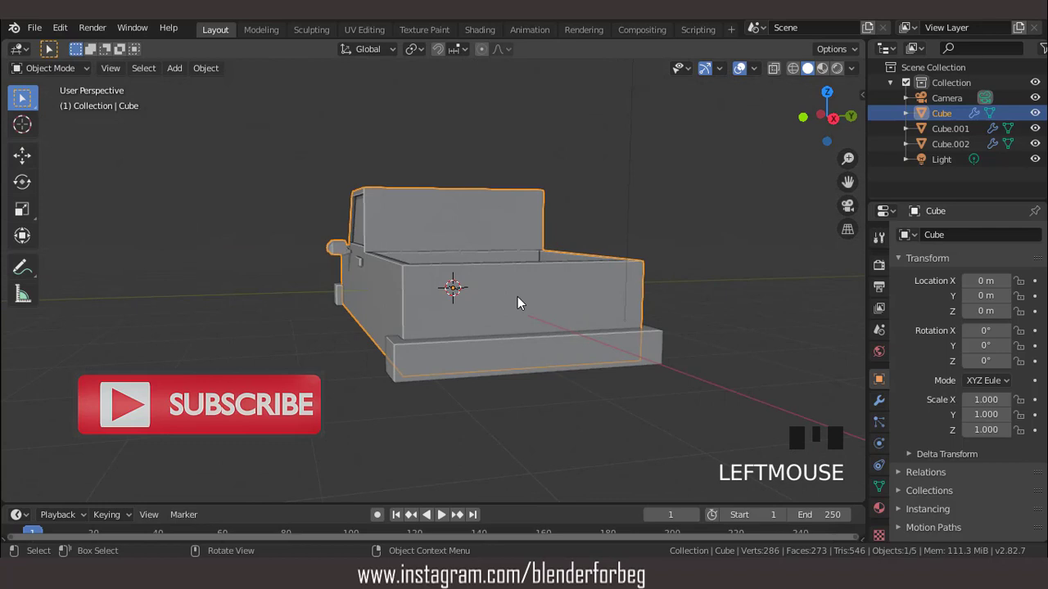
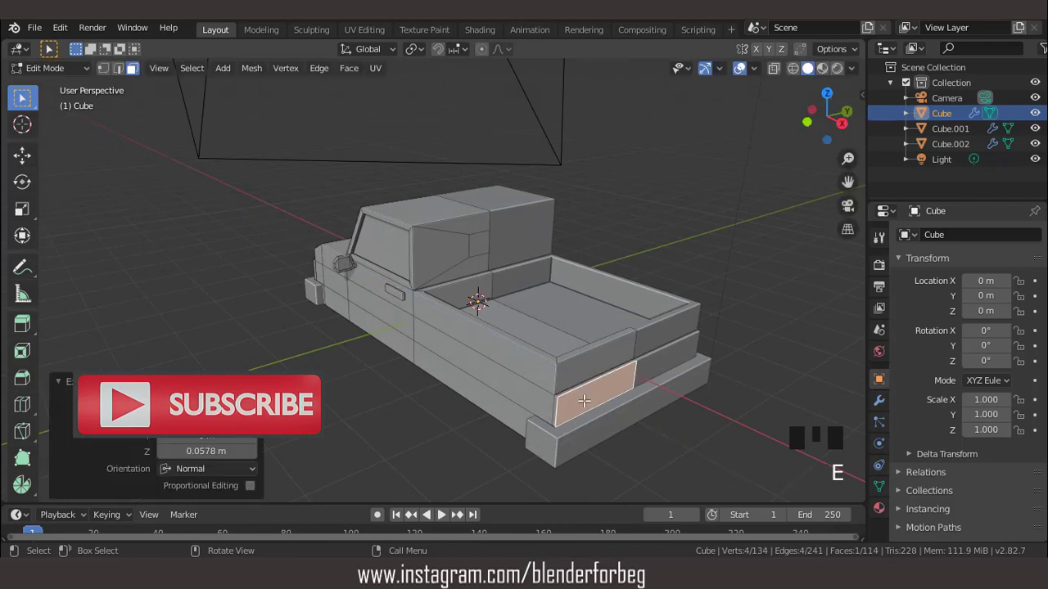
key(KP_3)
scroll(up, 3)
key(i)
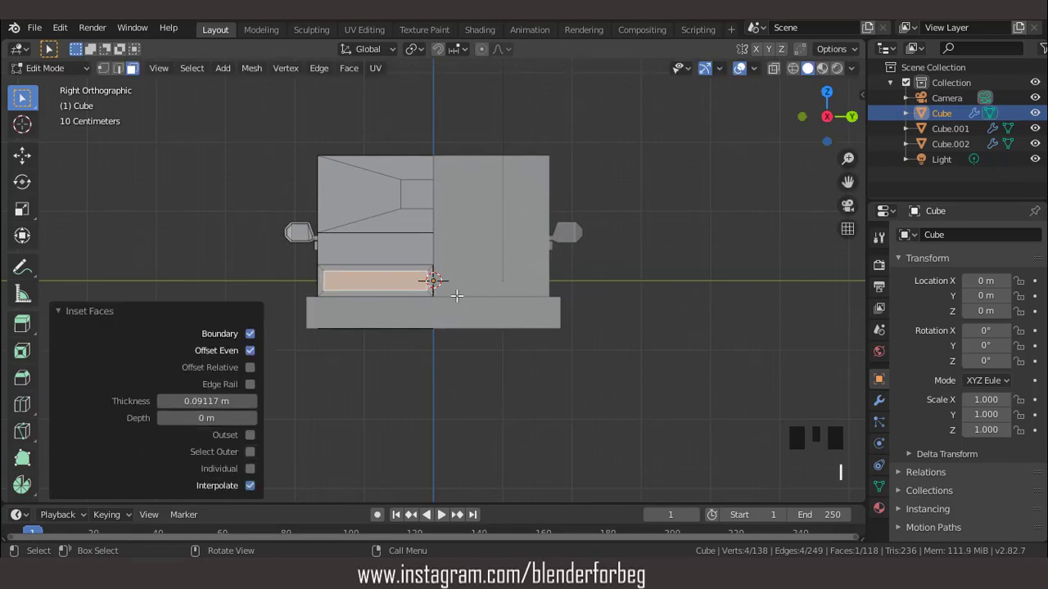
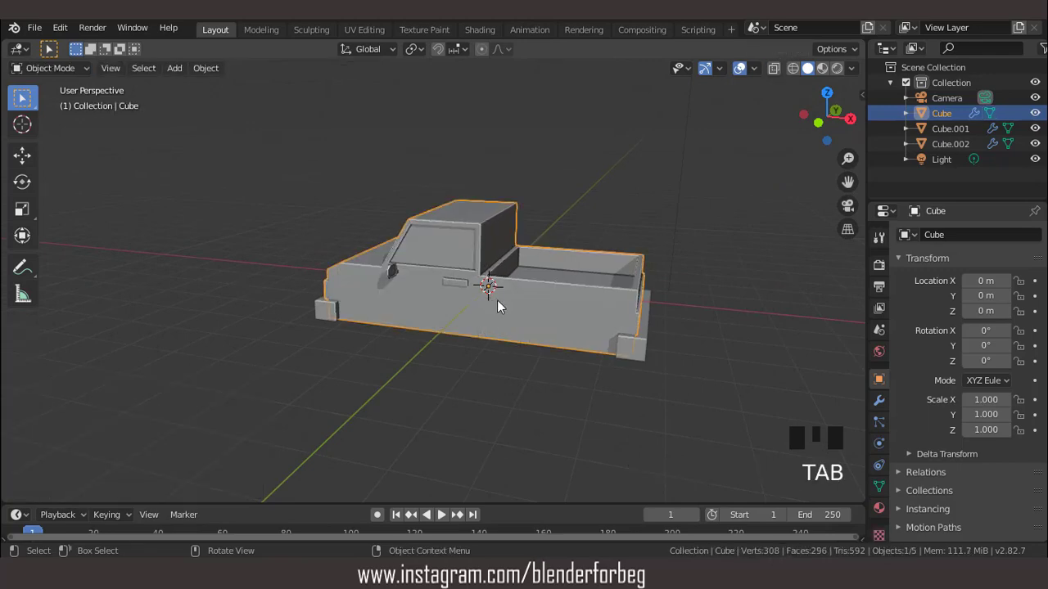
Position and size the cylinder wheel at the front wheel spot using Front and Top views.
key(KP_1)
scroll(up, 3)
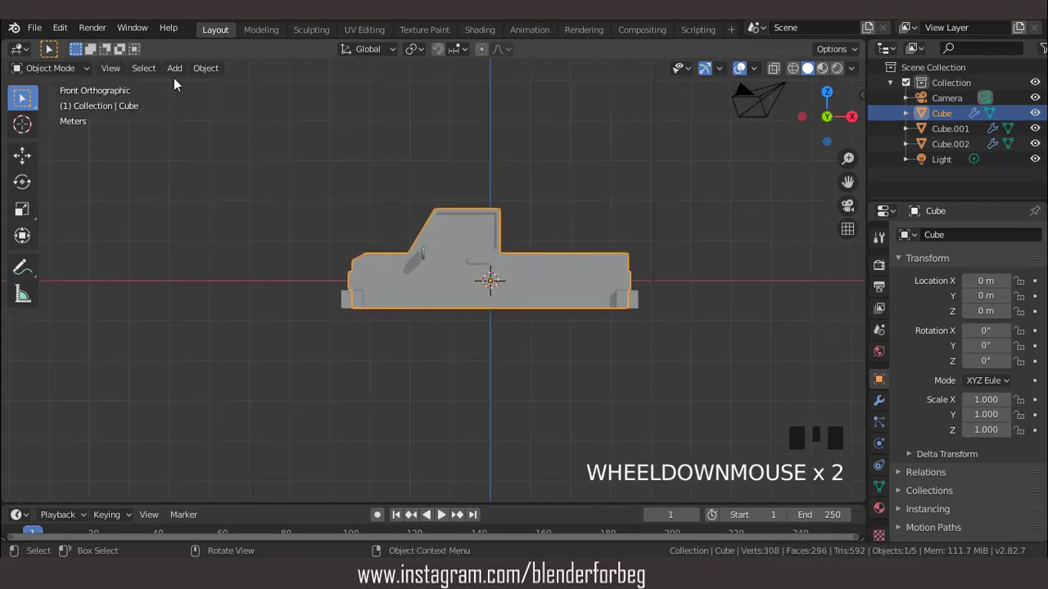
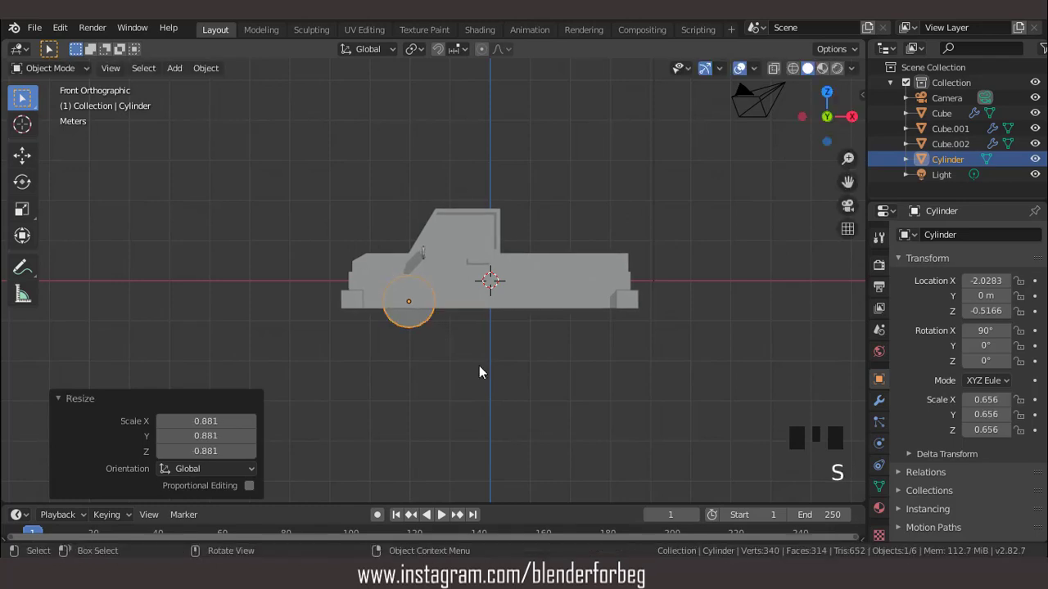
key(KP_7)
key(s)
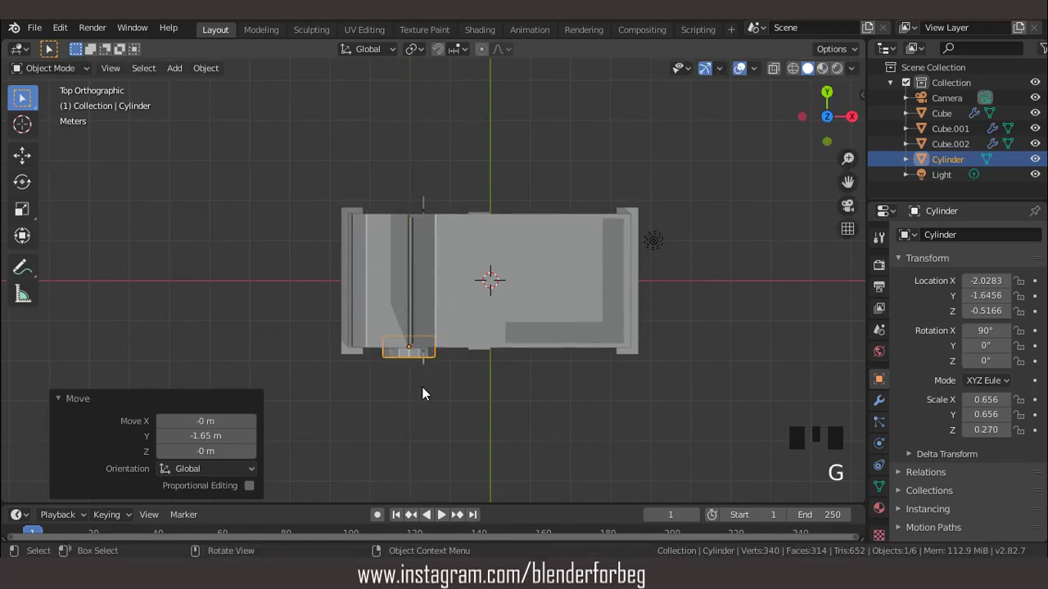
key(g)
key(KP_1)
scroll(up, 3)
scroll(up, 3)
scroll(down, 3)
drag(458, 339, 482, 311)
scroll(up, 3)
key(KP_1)
scroll(up, 3)
key(s)
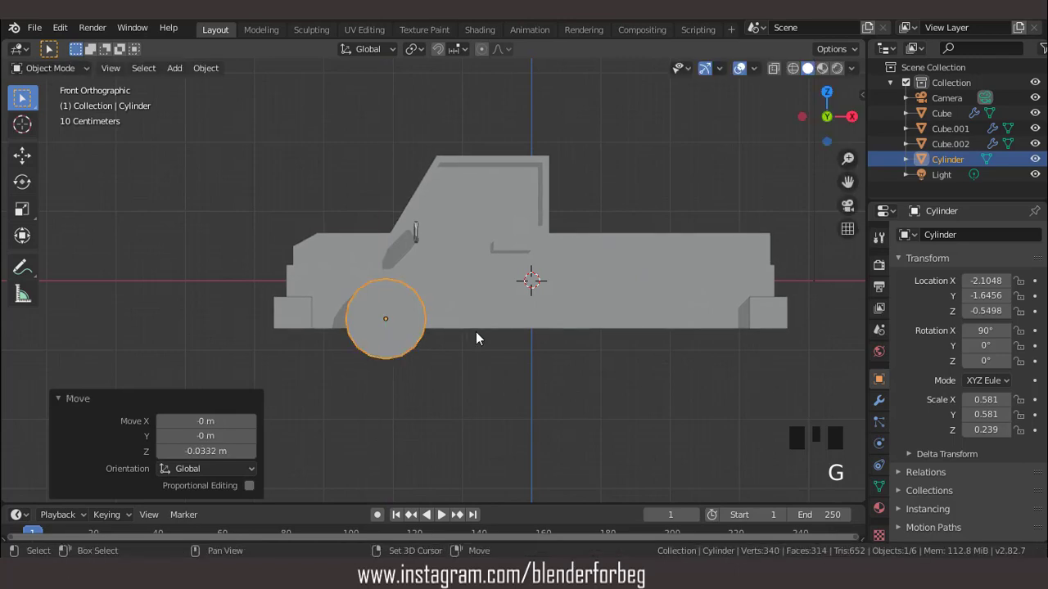
Duplicate the wheel to the rear wheel position, then select the truck body for a new modifier.
key(shift+d)
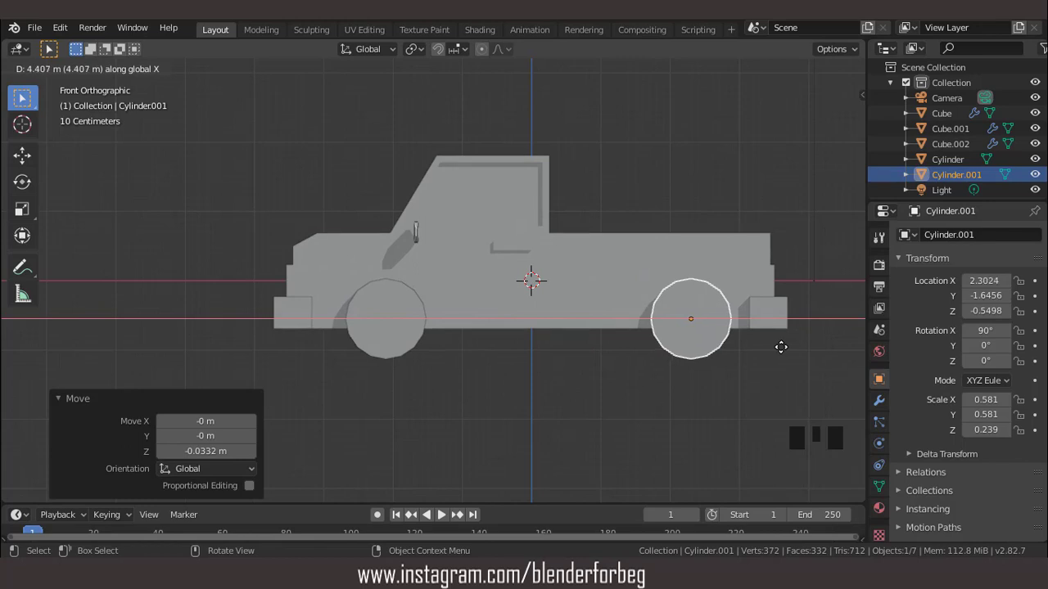
click(414, 310)
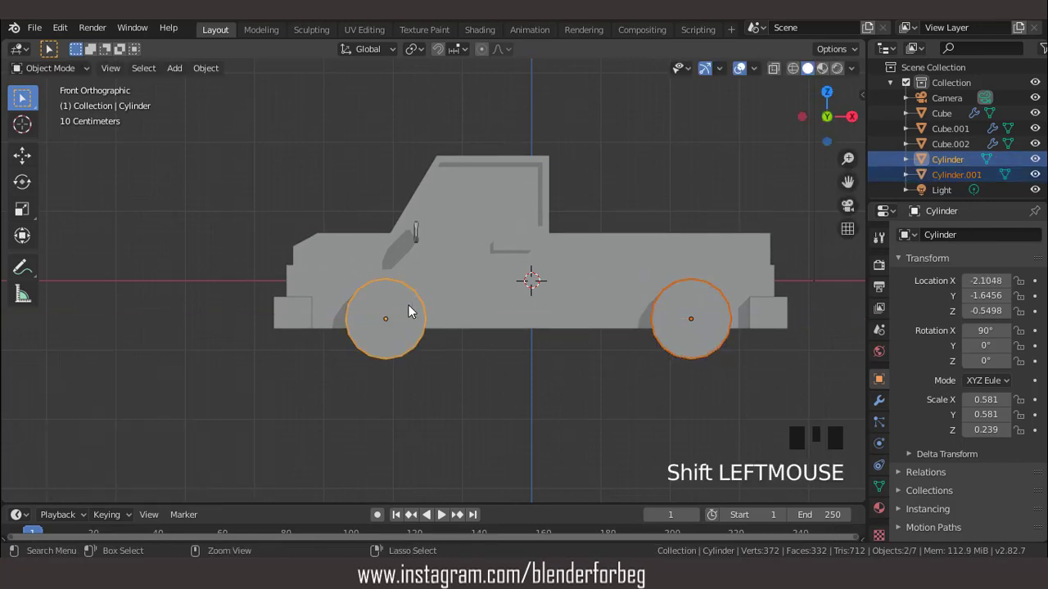
key(ctrl+j)
scroll(down, 3)
drag(479, 345, 514, 320)
click(514, 320)
drag(886, 409, 873, 397)
click(909, 266)
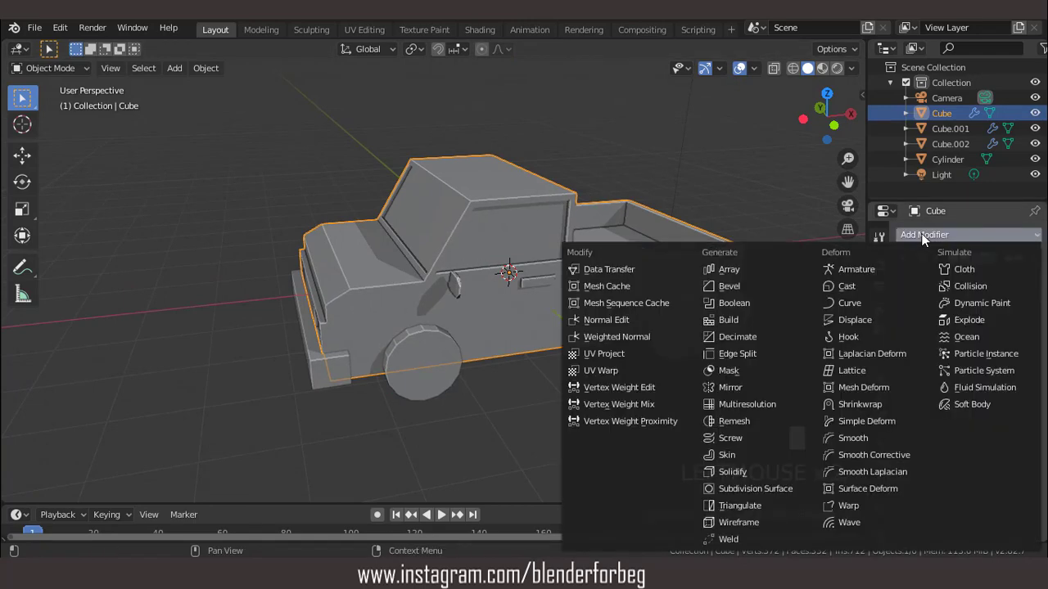
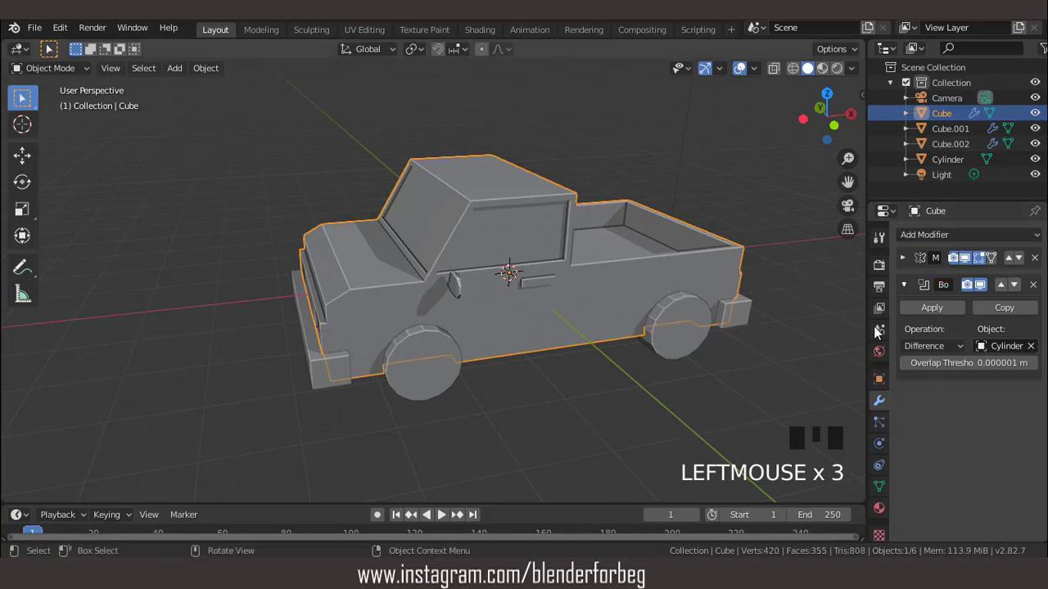
Boolean-subtract wheel arches from the body, join both wheels and start editing their hub faces.
drag(928, 314, 570, 291)
drag(570, 292, 564, 278)
key(KP_1)
click(666, 309)
key(Tab)
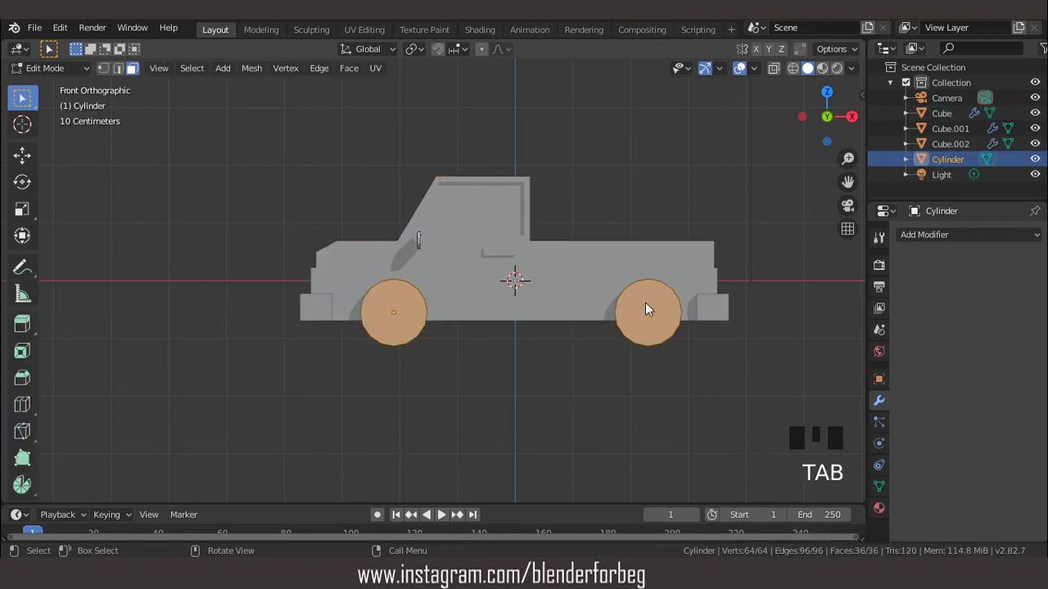
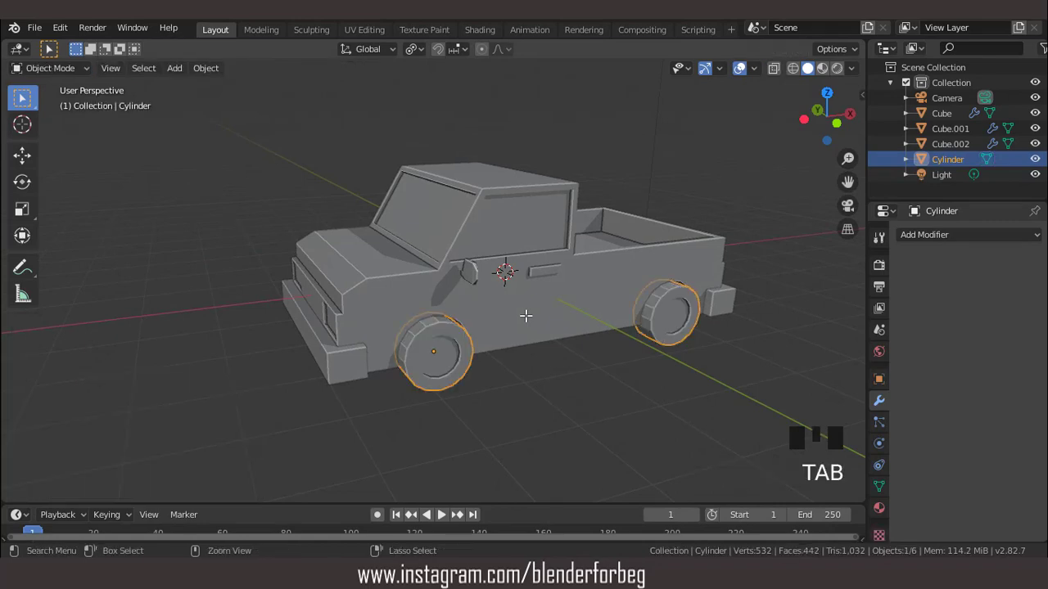
Add a Y-axis Mirror modifier to the wheels so the truck gets all four, then select the body.
key(ctrl+a)
drag(547, 312, 913, 258)
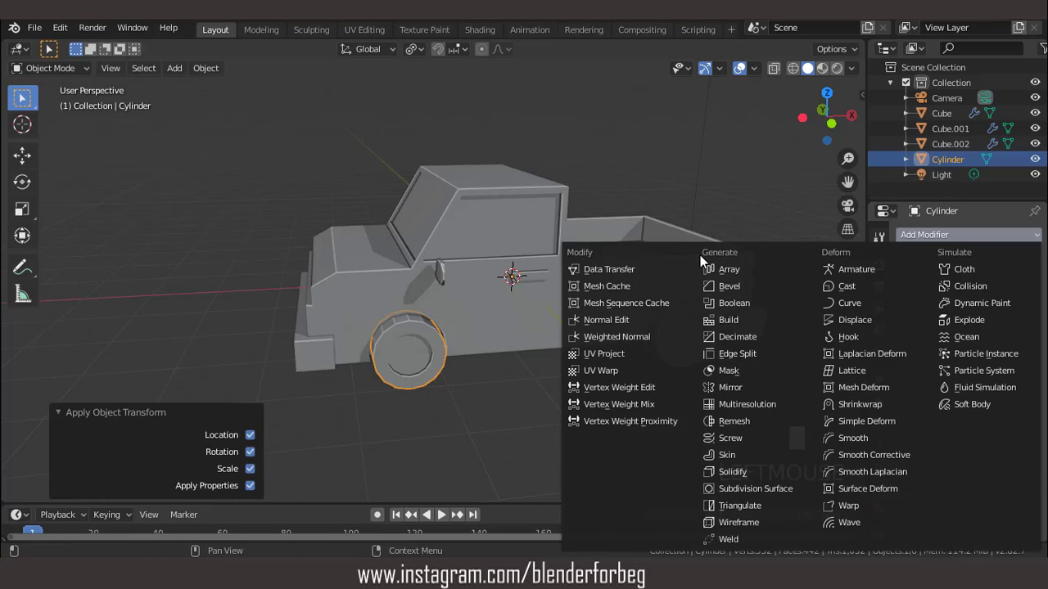
drag(734, 395, 908, 337)
click(910, 338)
drag(528, 259, 491, 259)
scroll(down, 3)
drag(481, 253, 501, 249)
scroll(up, 3)
click(497, 207)
drag(531, 227, 825, 71)
click(825, 71)
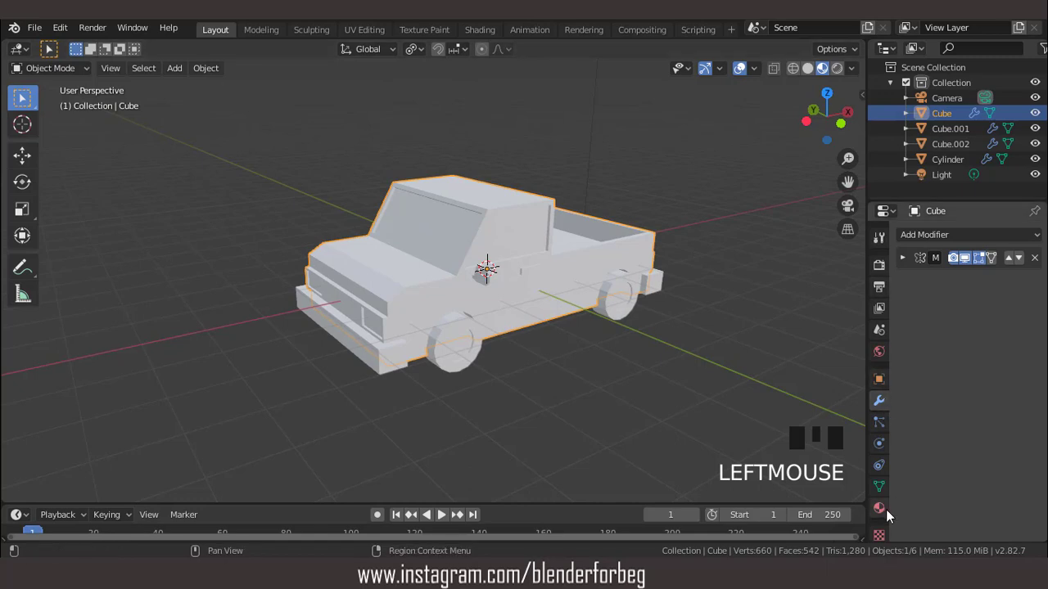
Create the body's first orange material and a second cream material slot.
drag(885, 506, 846, 495)
drag(982, 302, 1006, 459)
click(1008, 460)
click(996, 462)
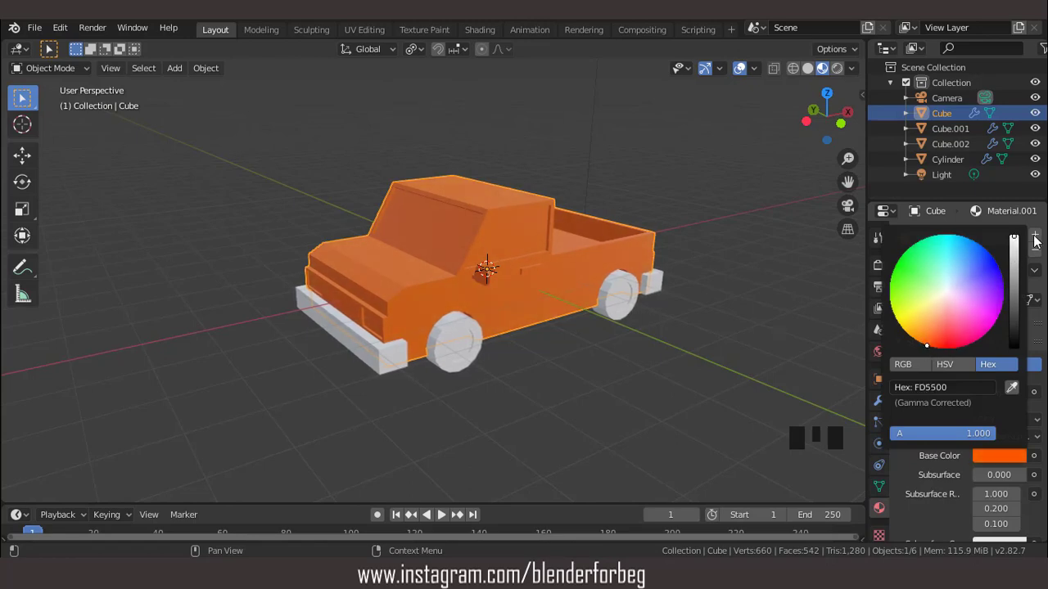
drag(1041, 242, 1004, 327)
drag(983, 334, 1009, 493)
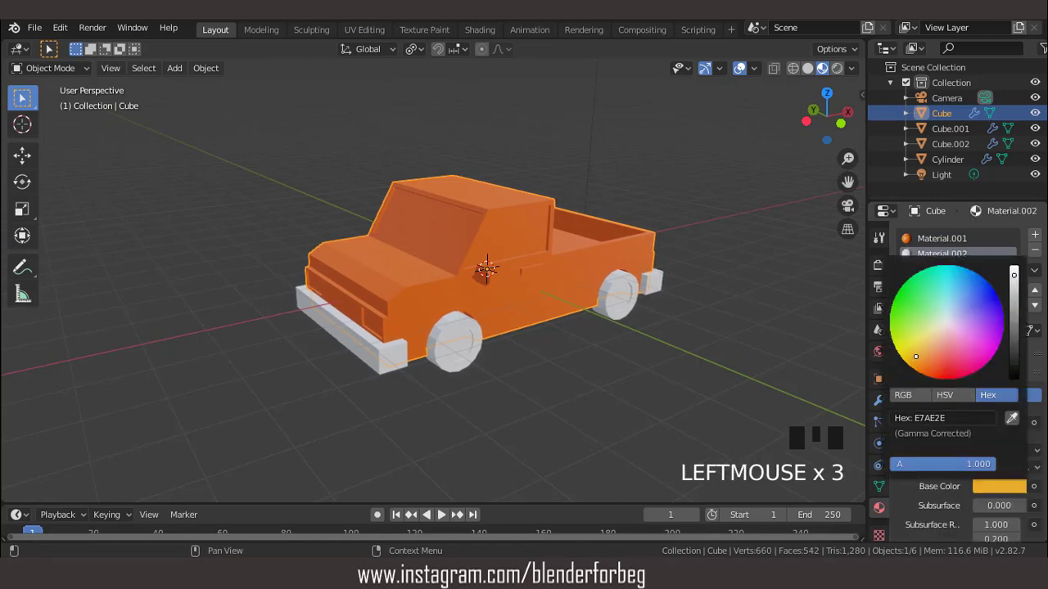
drag(1047, 241, 966, 355)
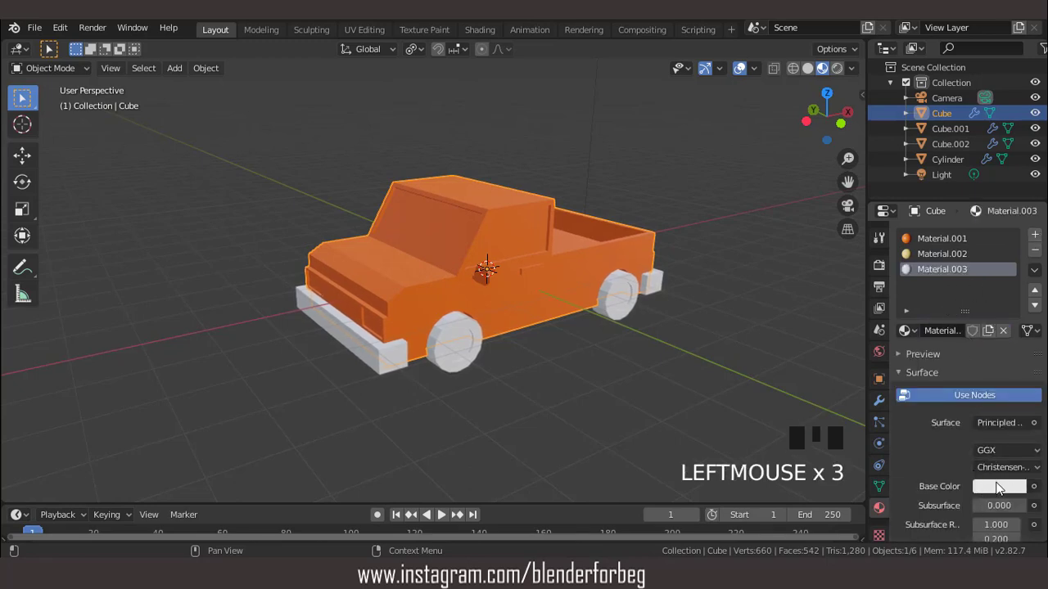
Add a dark window material and a black material as further body slots.
click(1003, 490)
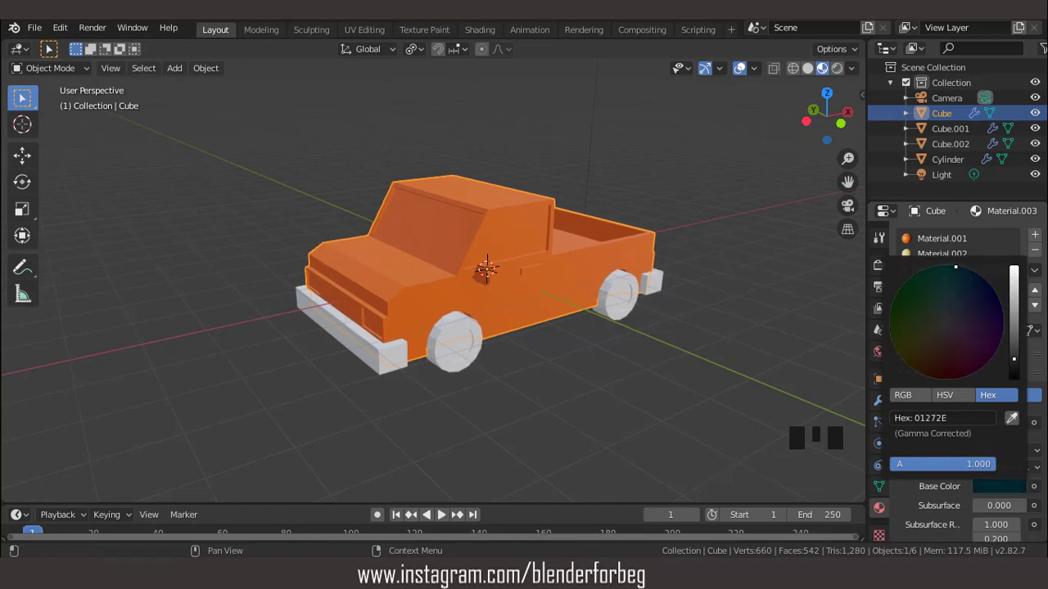
drag(1037, 239, 958, 309)
drag(971, 333, 1010, 442)
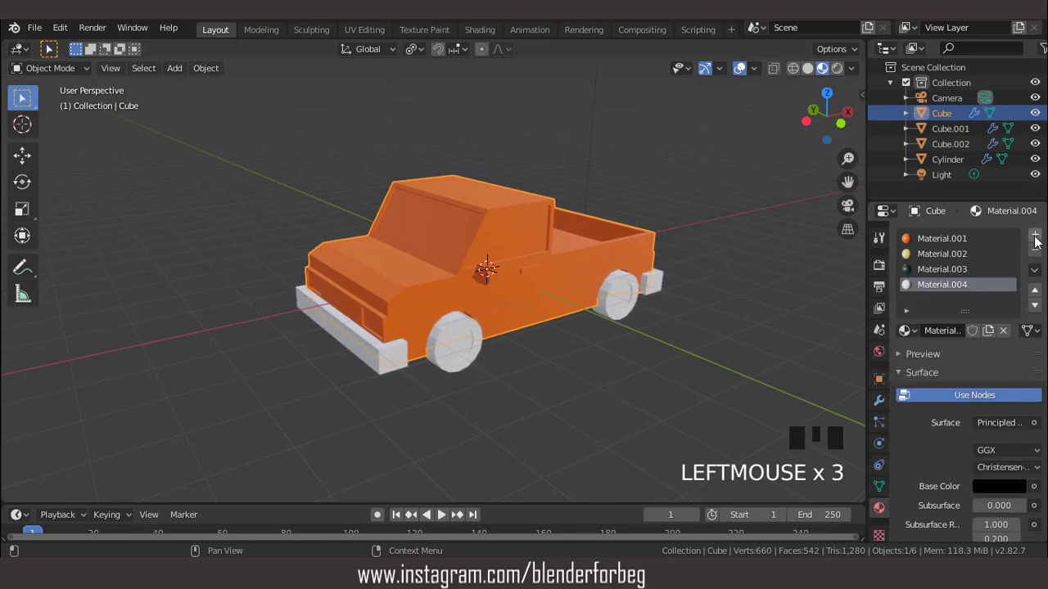
drag(1041, 243, 999, 312)
drag(979, 337, 1005, 492)
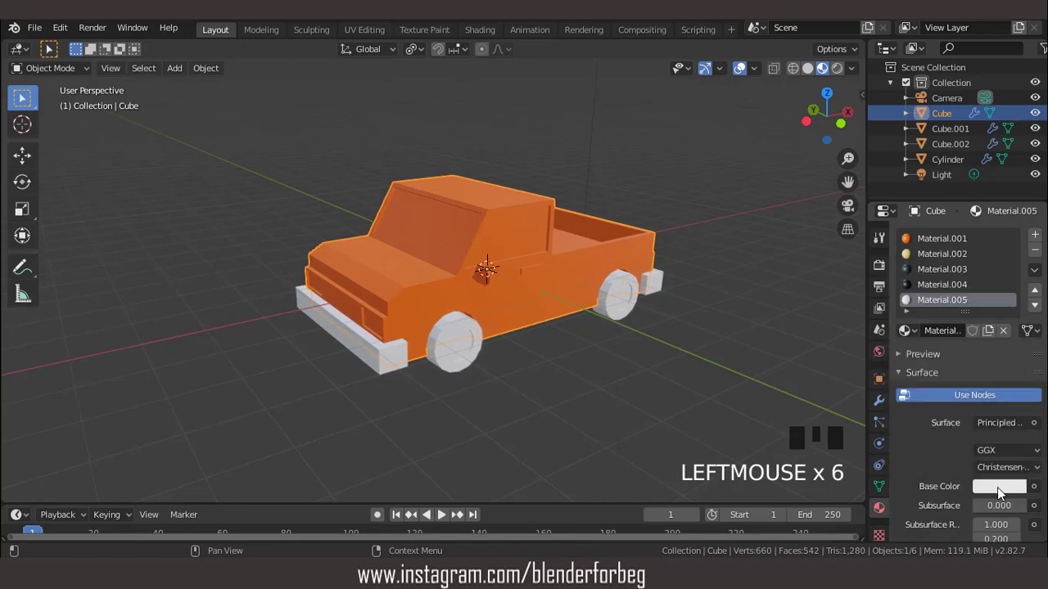
Add a yellow material and a glowing red emission material as the last slots.
click(1004, 494)
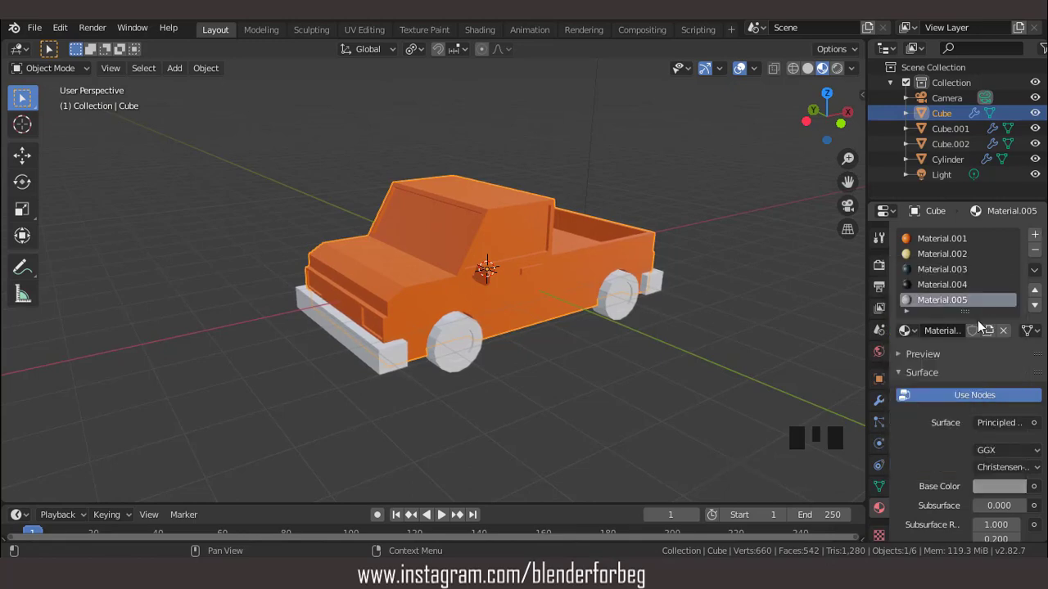
drag(1042, 238, 1003, 420)
drag(1005, 423, 1005, 459)
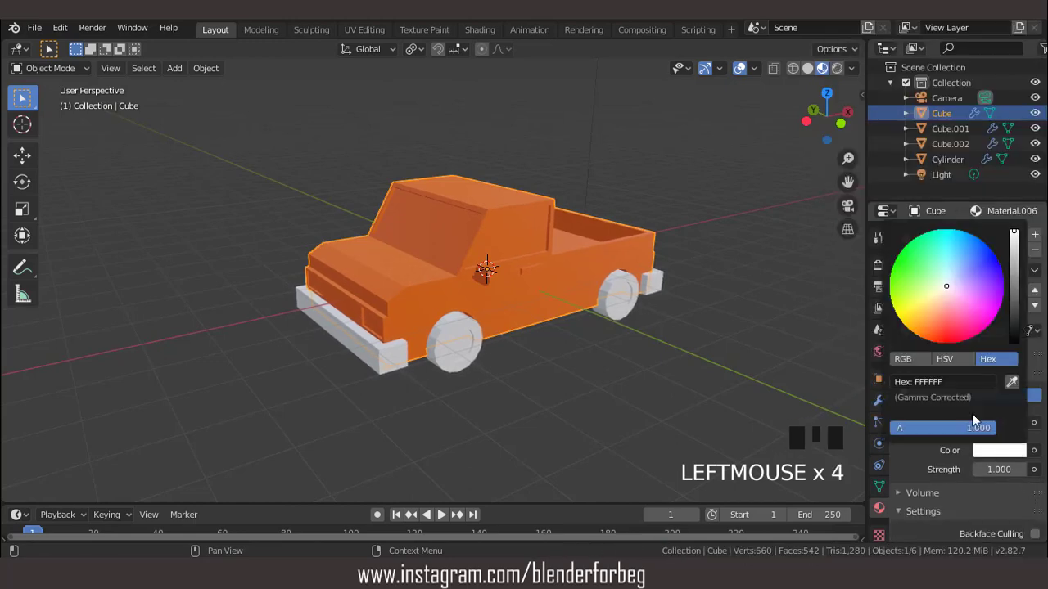
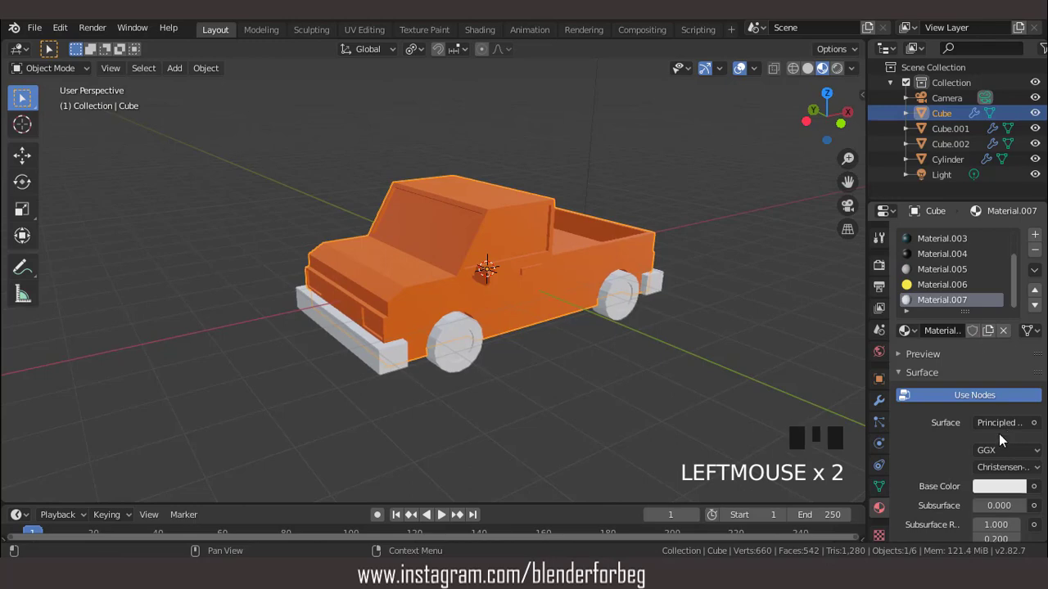
drag(999, 427, 1002, 458)
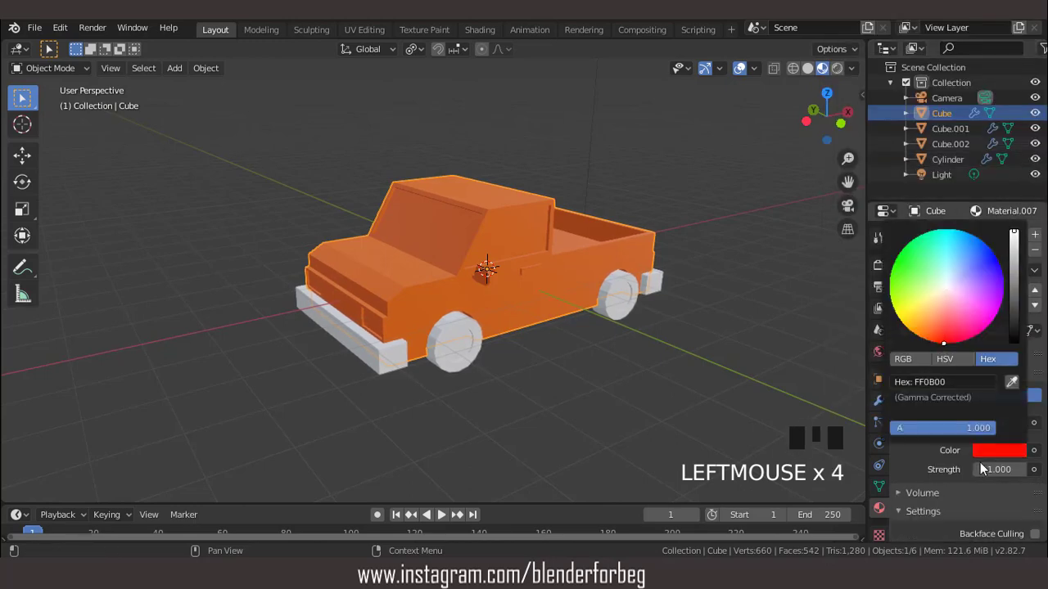
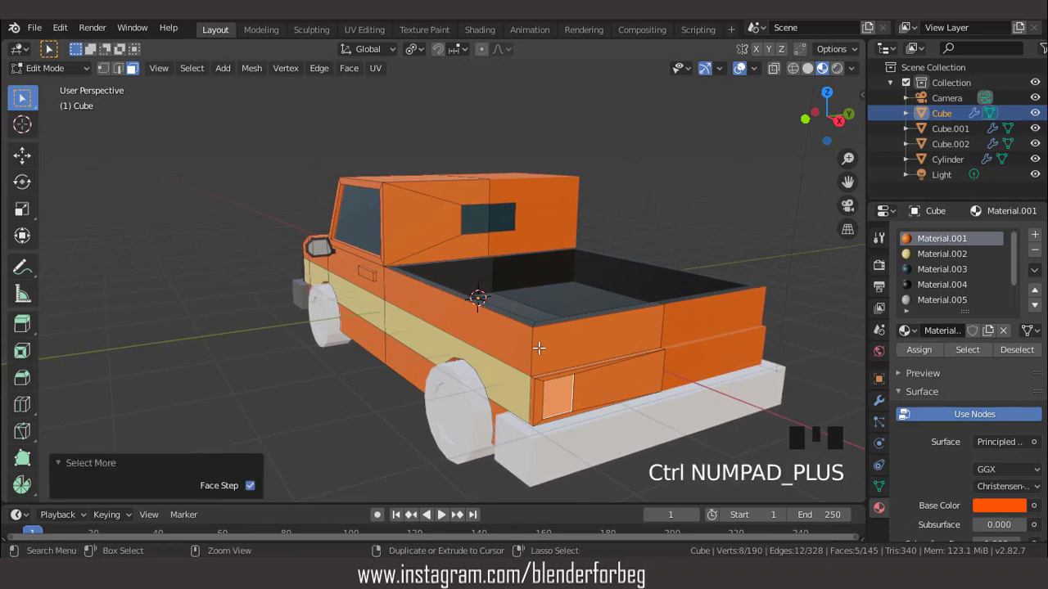
Assign cream, dark and orange materials to the stripe, windows, bed and body faces.
key(ctrl+KP_Add)
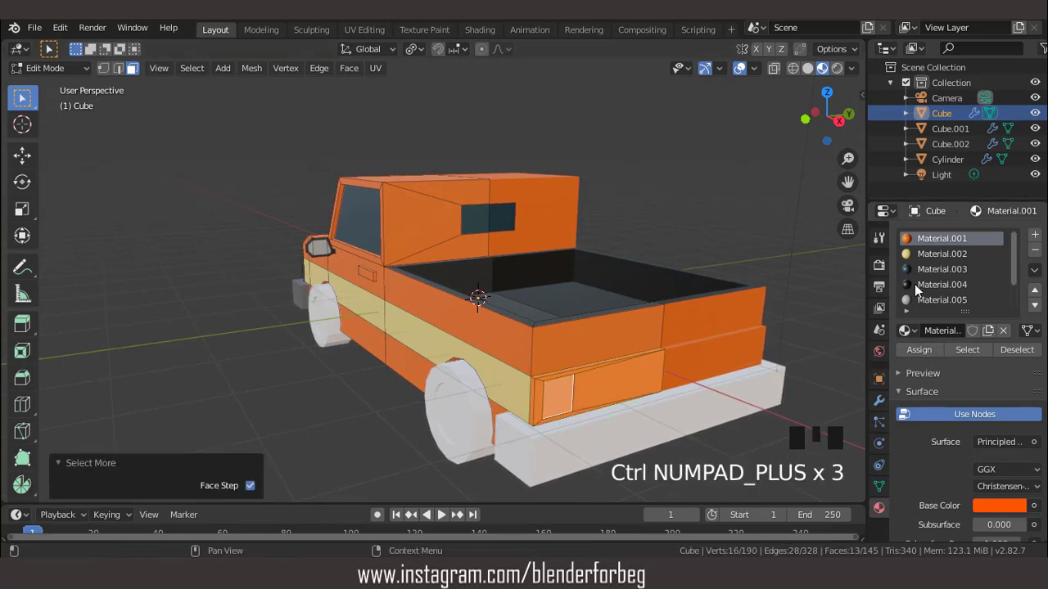
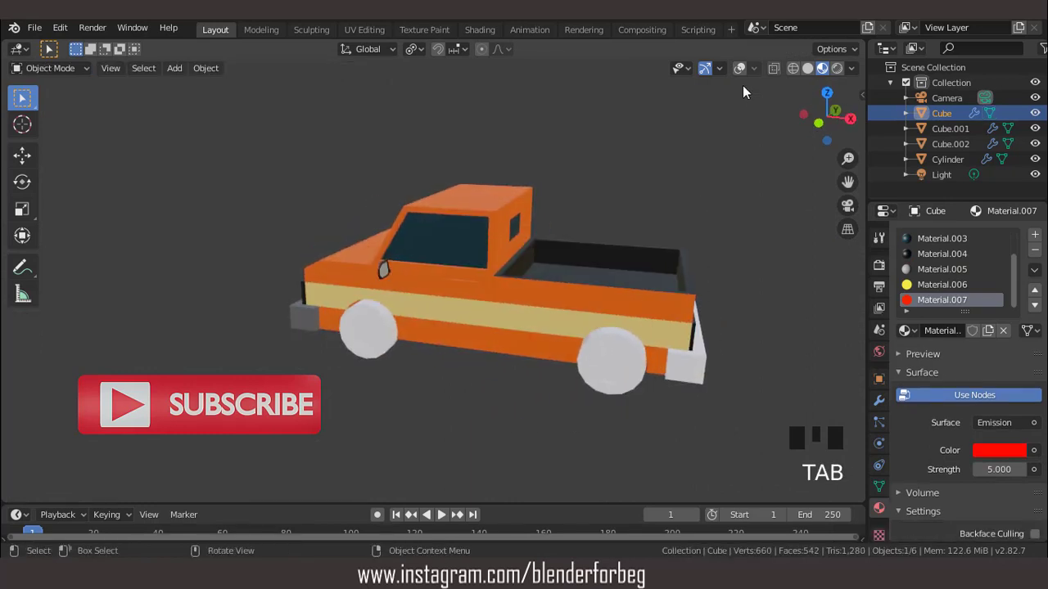
Link the grey bumper material across both bumpers with Ctrl+L > Materials.
click(753, 86)
click(704, 359)
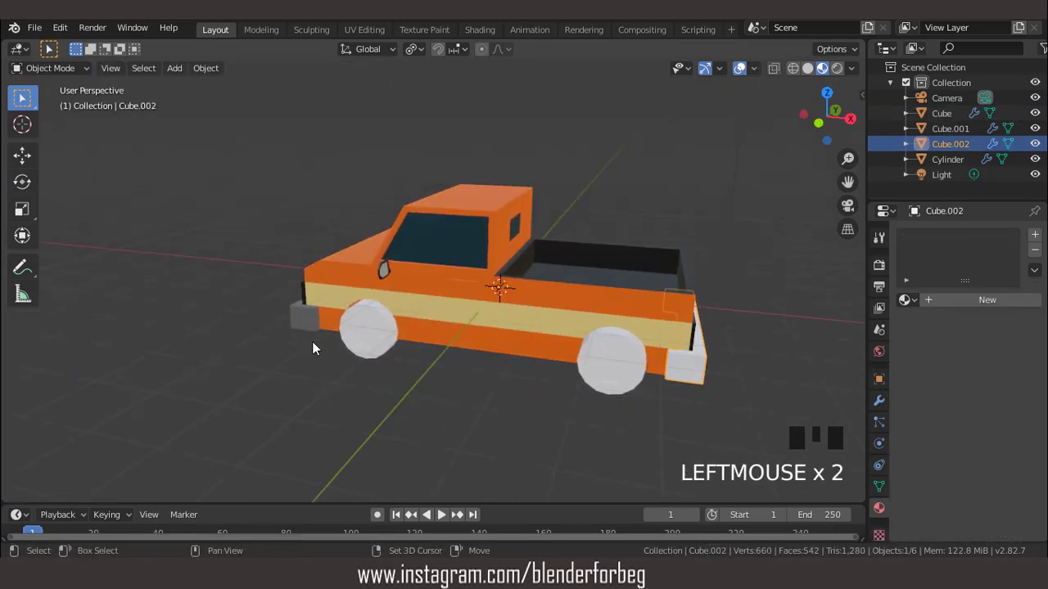
click(299, 315)
key(ctrl+l)
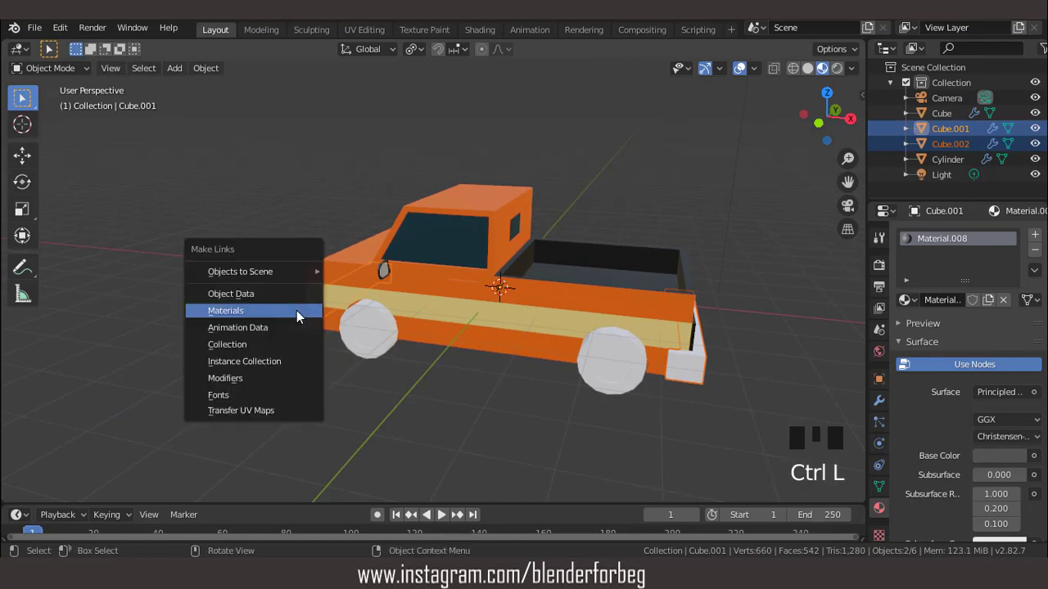
drag(527, 308, 429, 309)
Give the wheels a new near-white material.
scroll(up, 3)
scroll(down, 3)
drag(488, 314, 496, 334)
click(496, 334)
scroll(up, 3)
middle_click(480, 327)
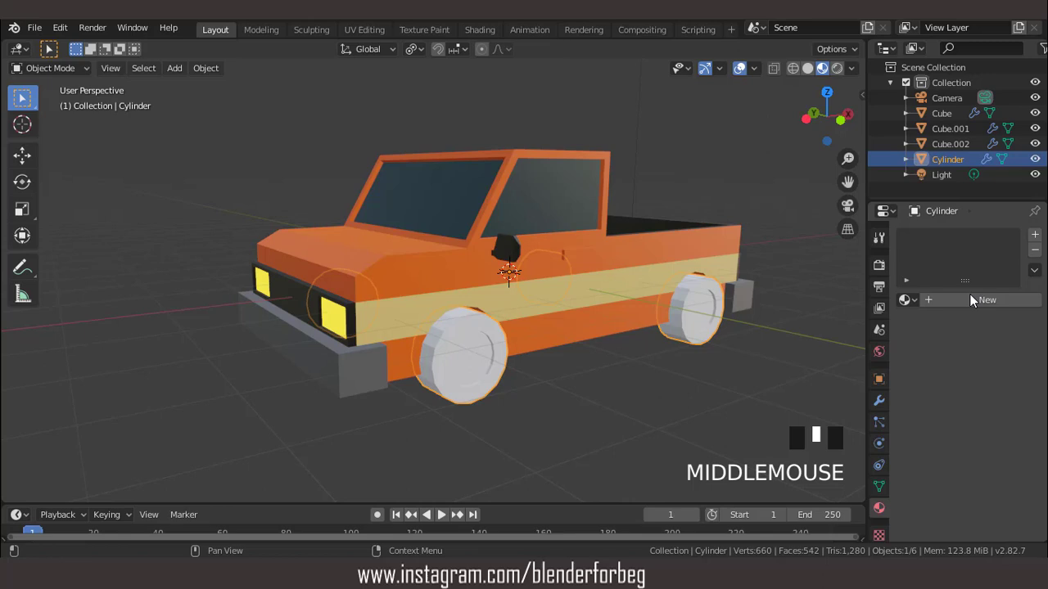
click(976, 301)
drag(1001, 459, 1014, 373)
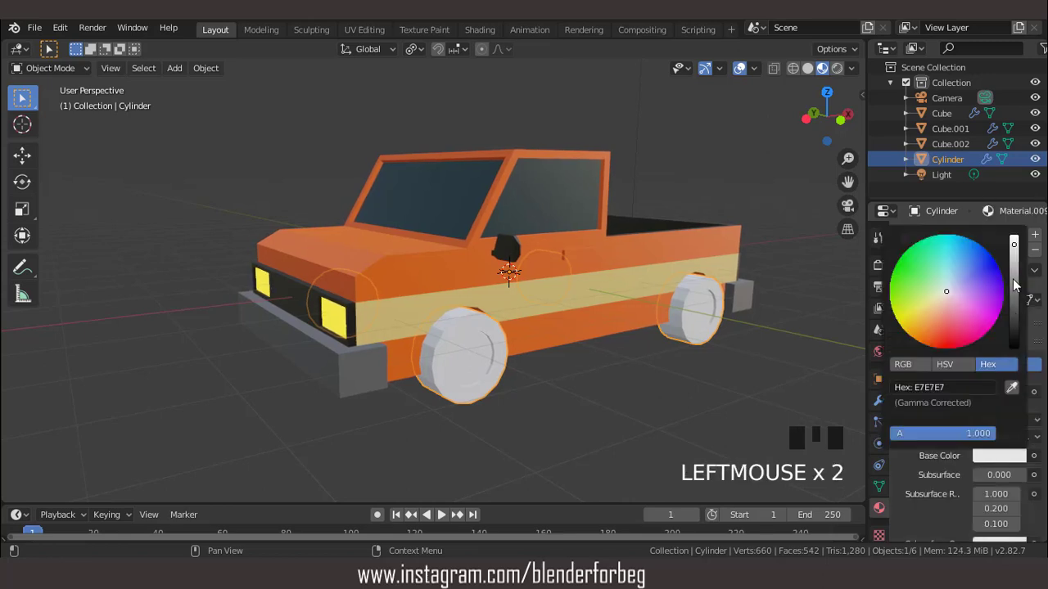
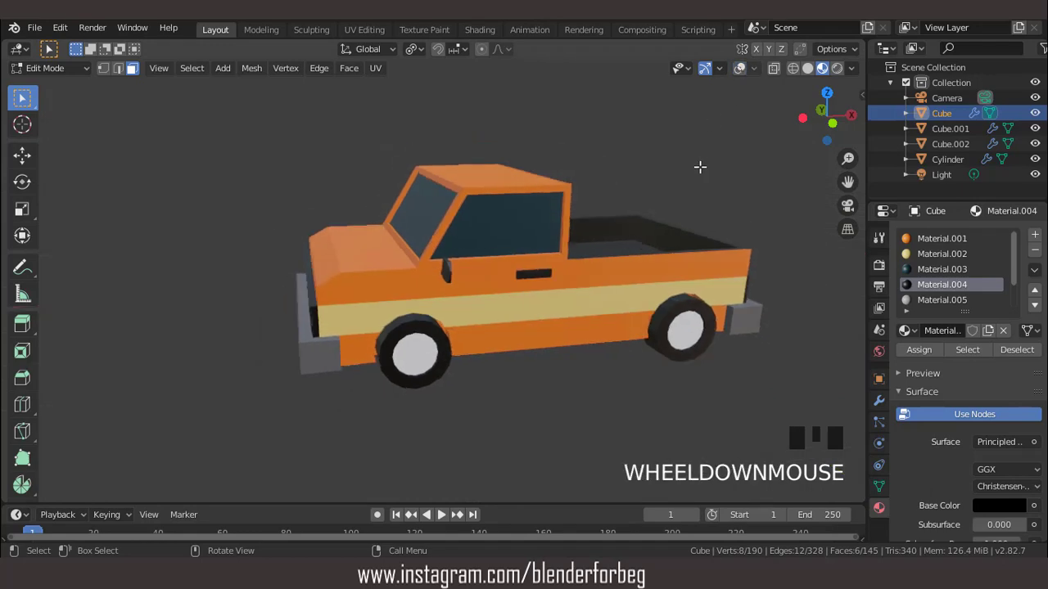
key(KP_1)
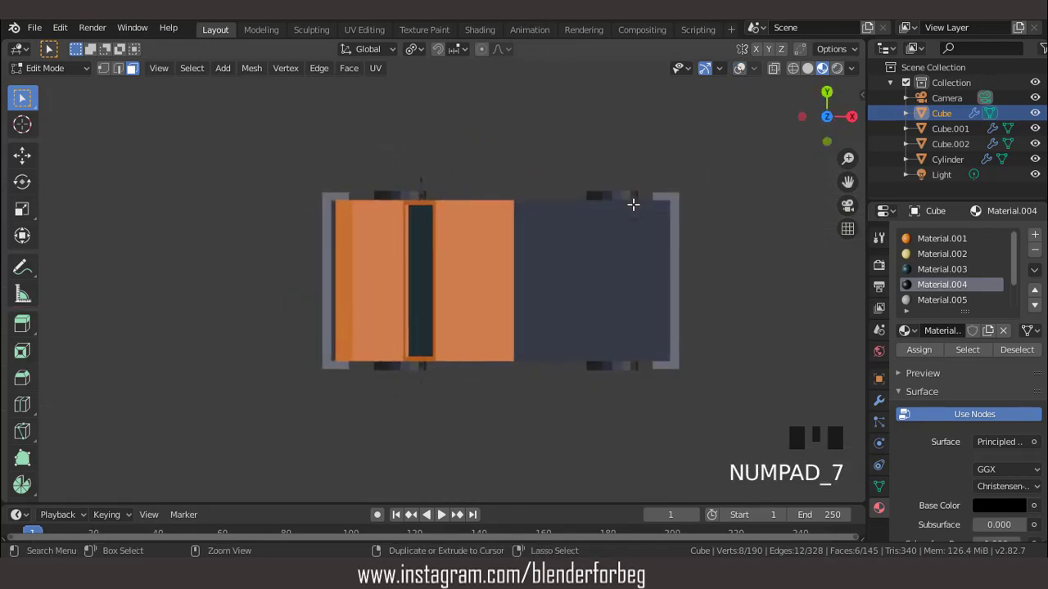
key(ctrl+KP_3)
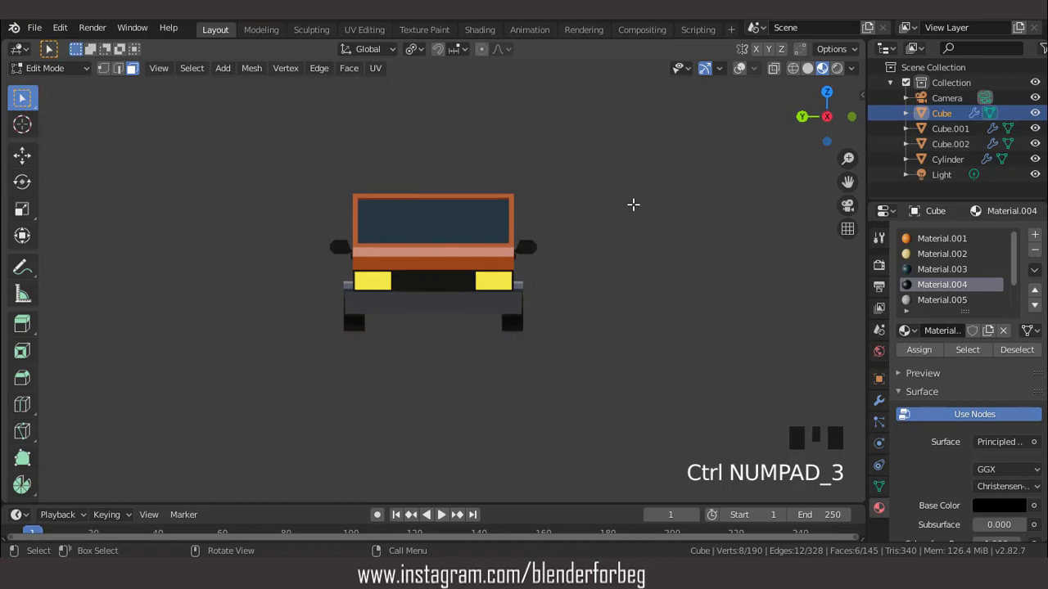